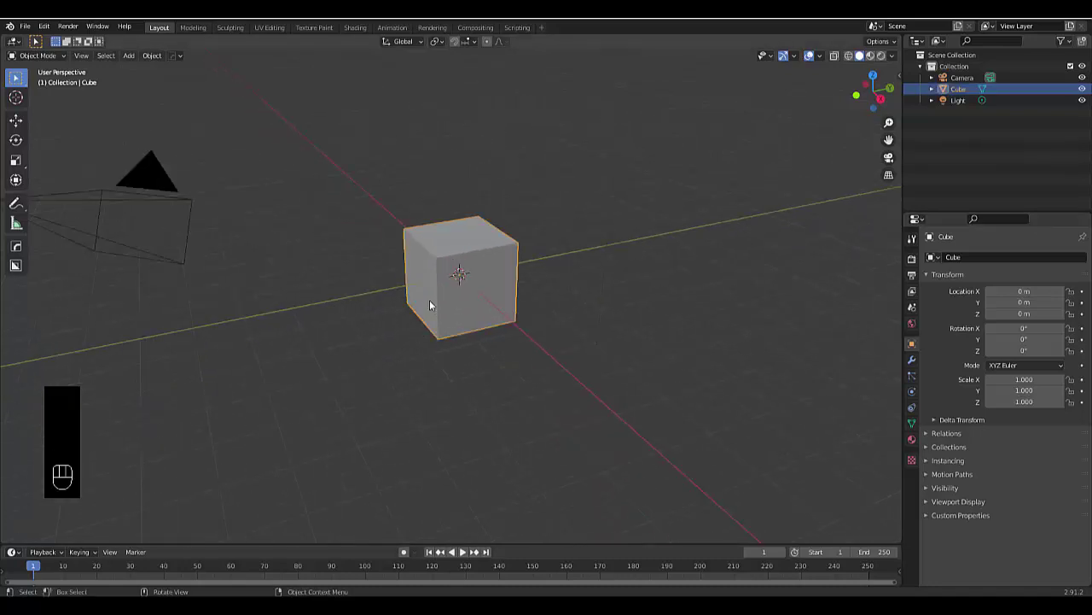
- Delete the default cube and add a plane rotated 90° on X and moved up 1 m on Z
key(x)
key(KP_7)
key(shift+a)
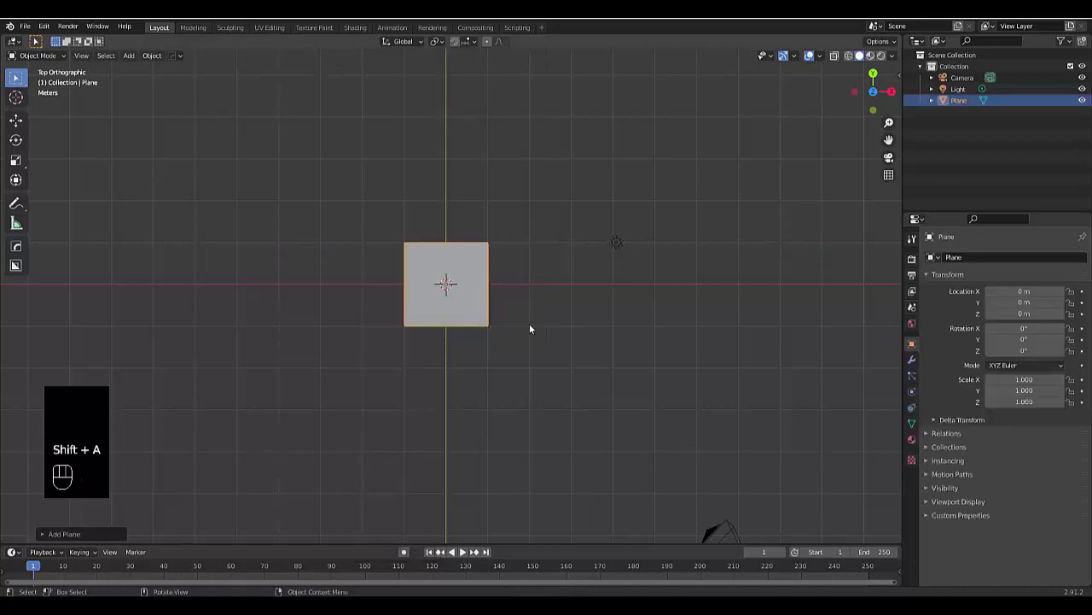
key(KP_1)
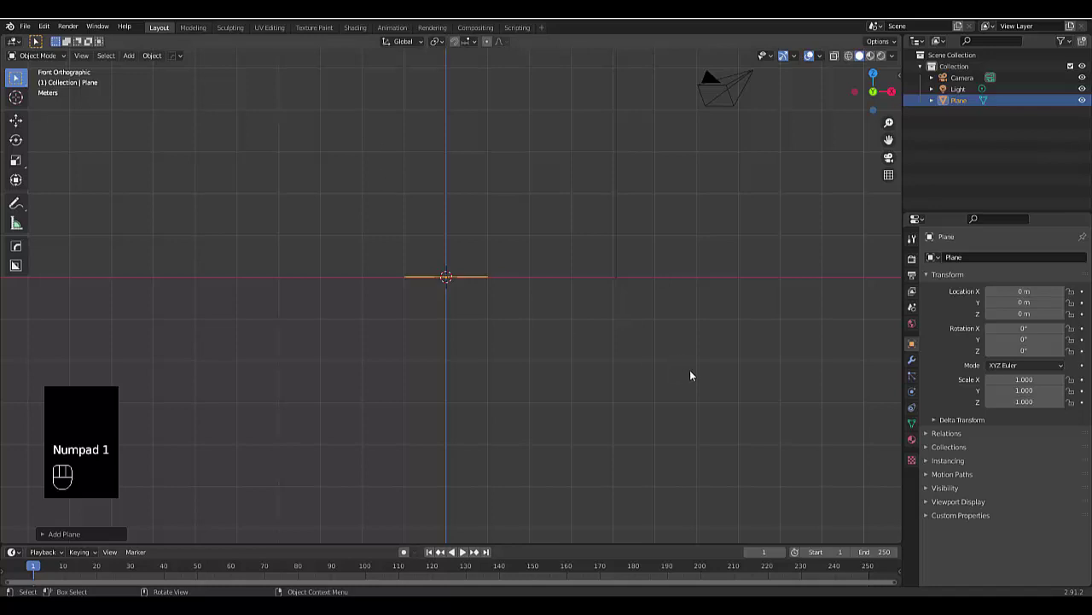
key(r)
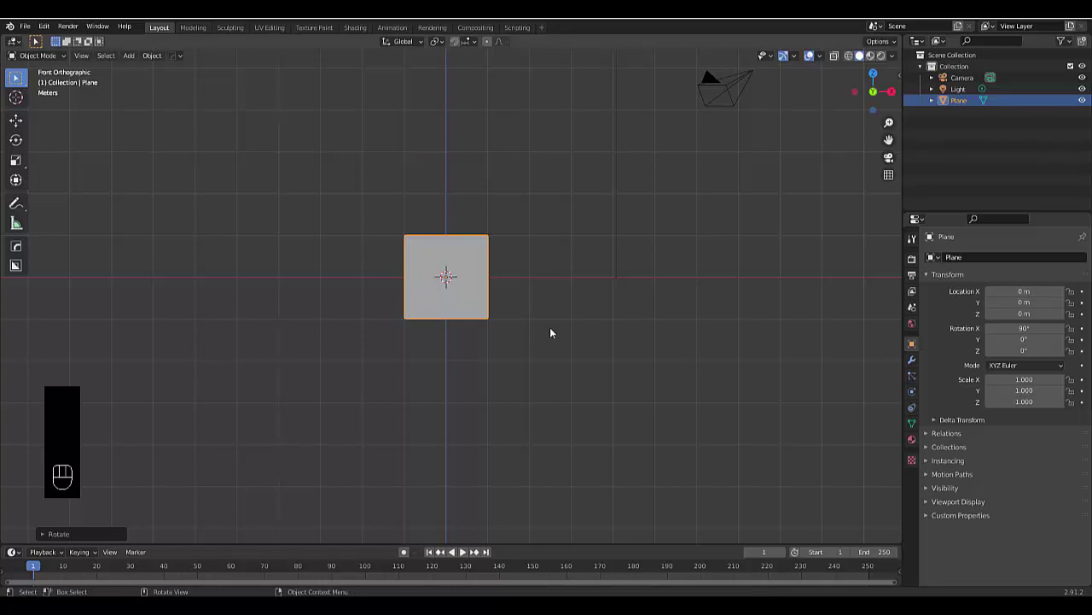
key(g)
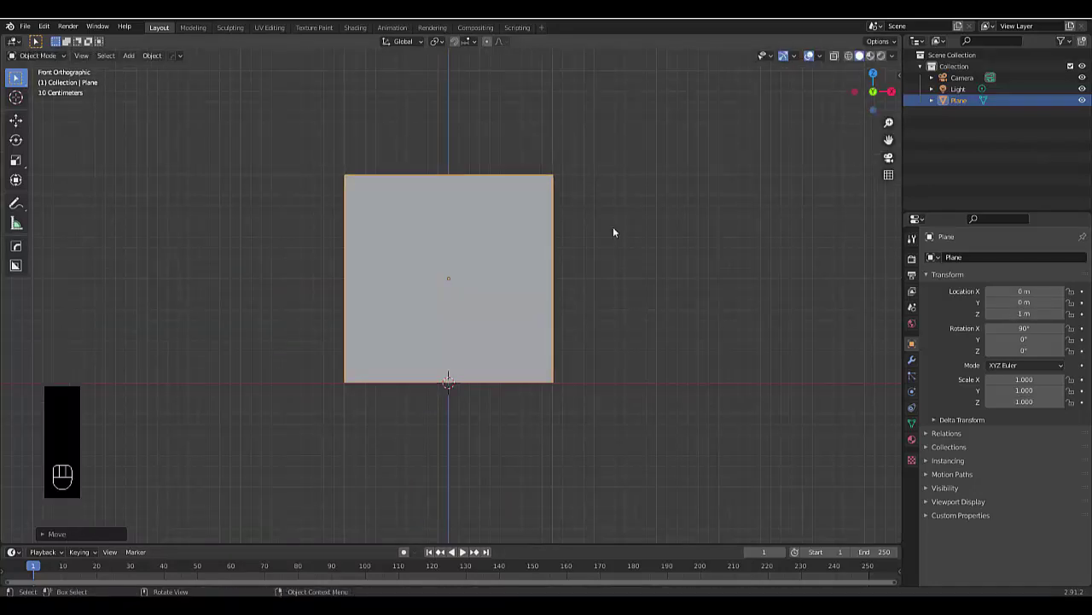
- Enter Edit Mode on the plane and subdivide its mesh into a grid of square faces
key(Tab)
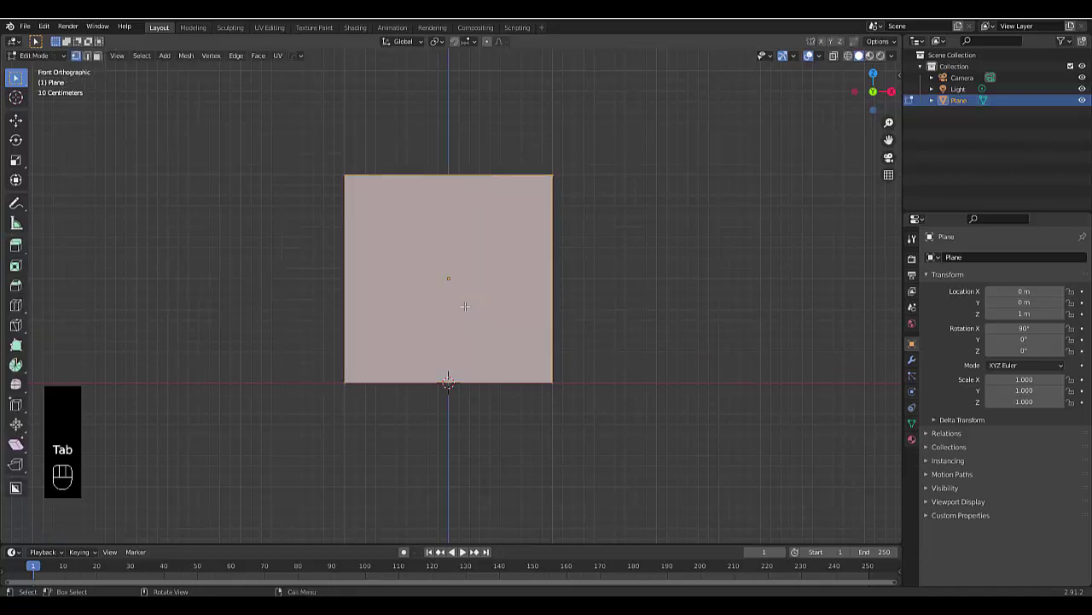
click(295, 244)
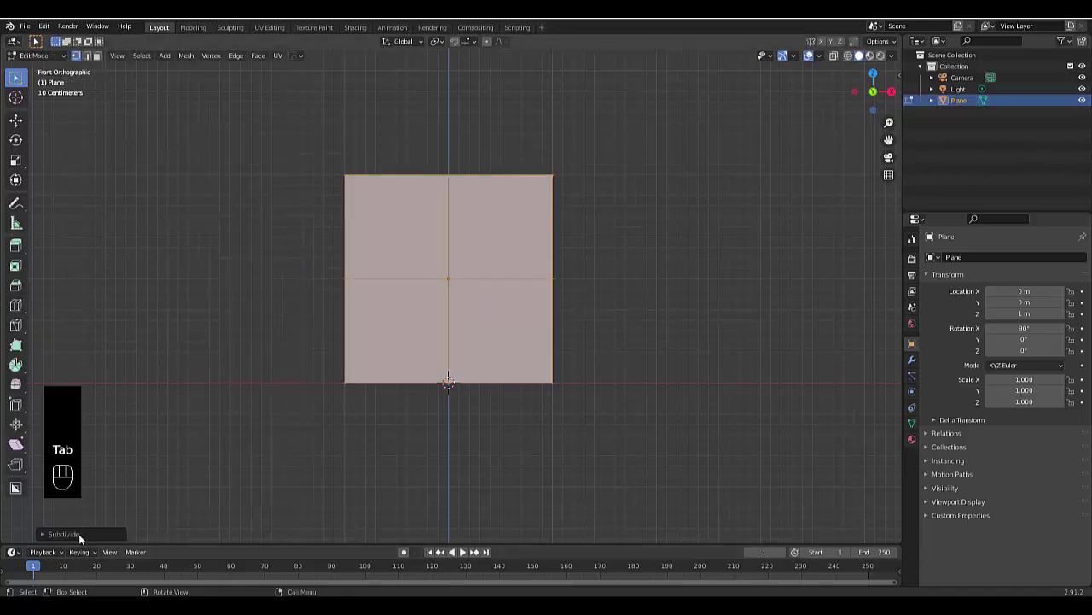
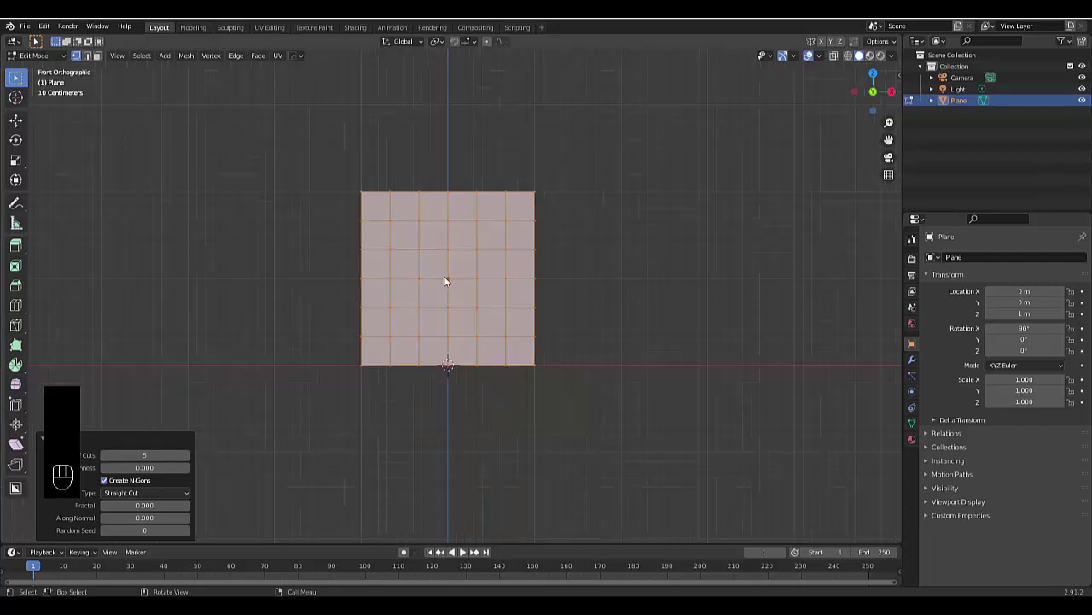
- In face select mode, invert the staircase selection and delete all faces outside it
key(3)
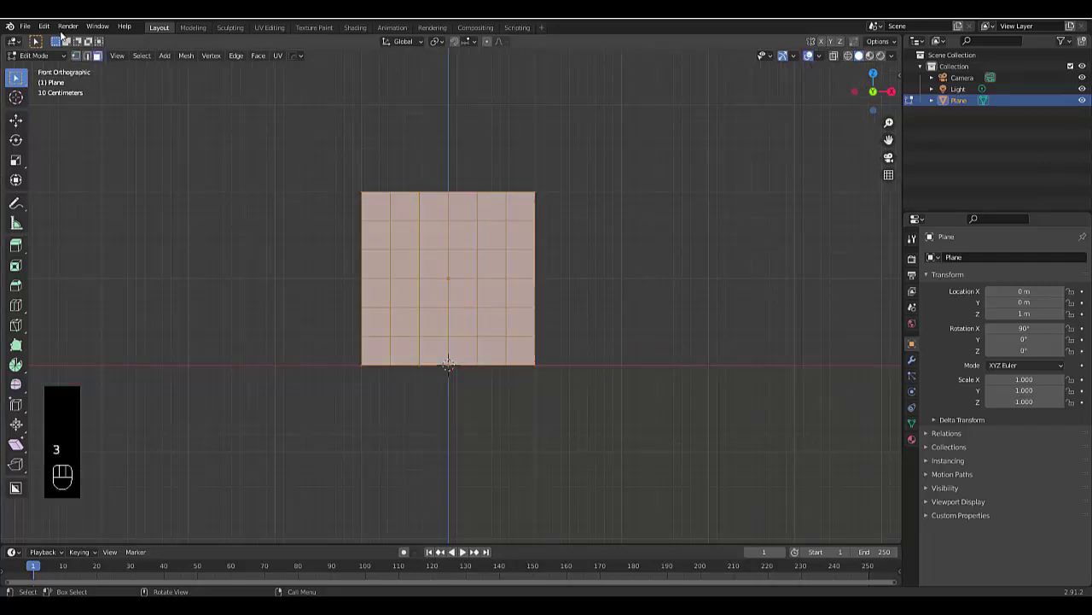
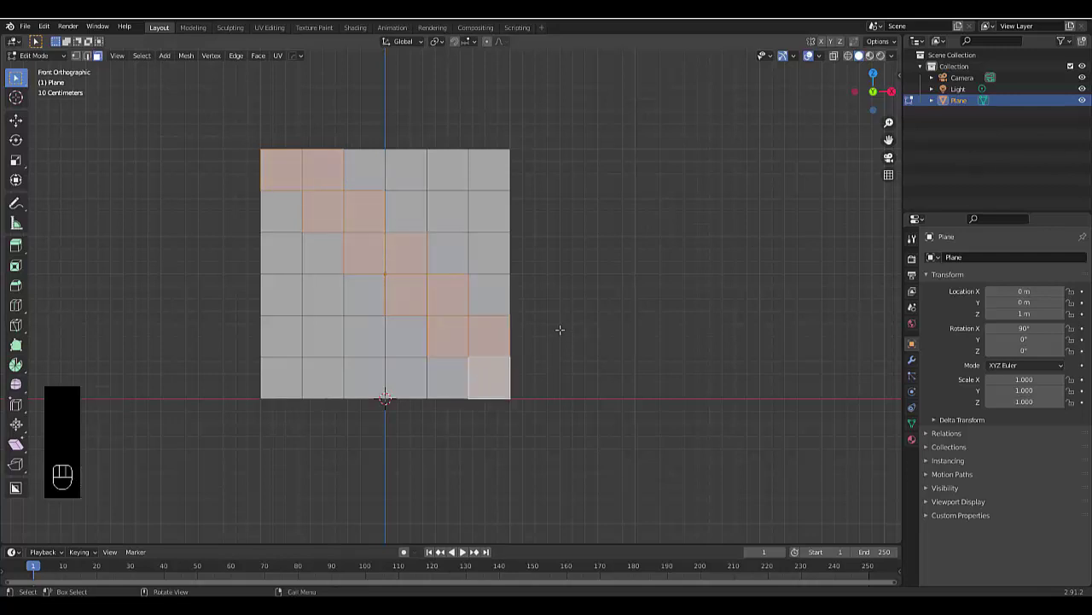
key(ctrl+i)
key(x)
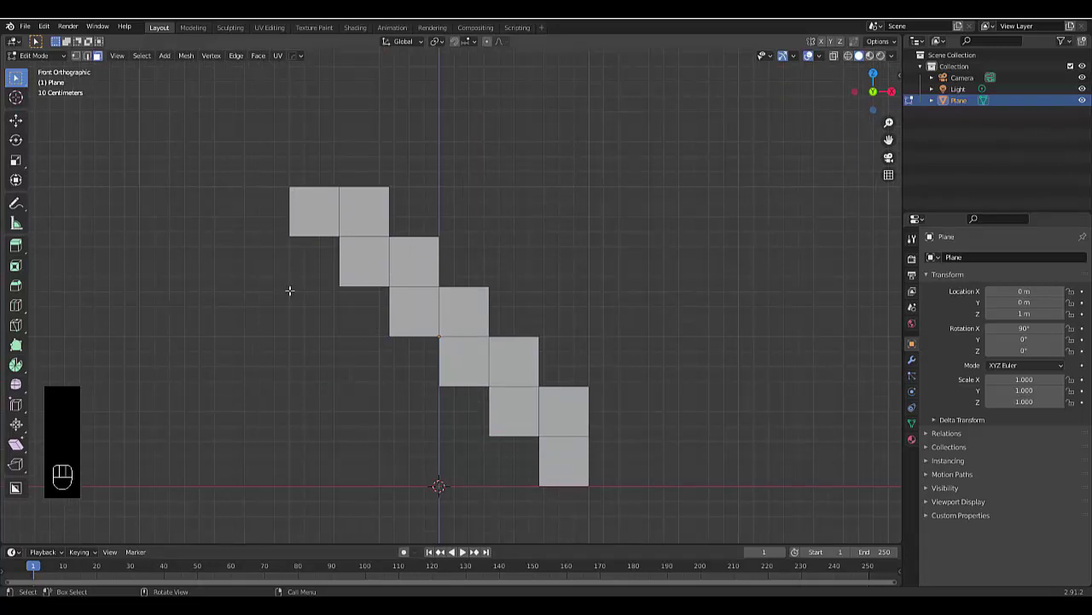
- Switch to edge select mode to pick the staircase's zigzag edge paths
key(2)
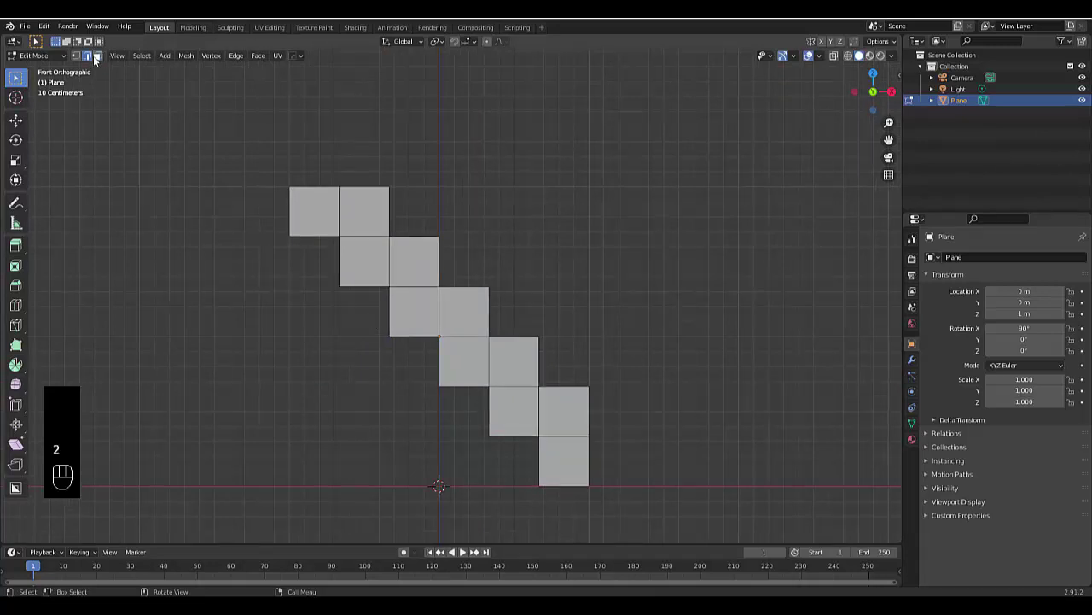
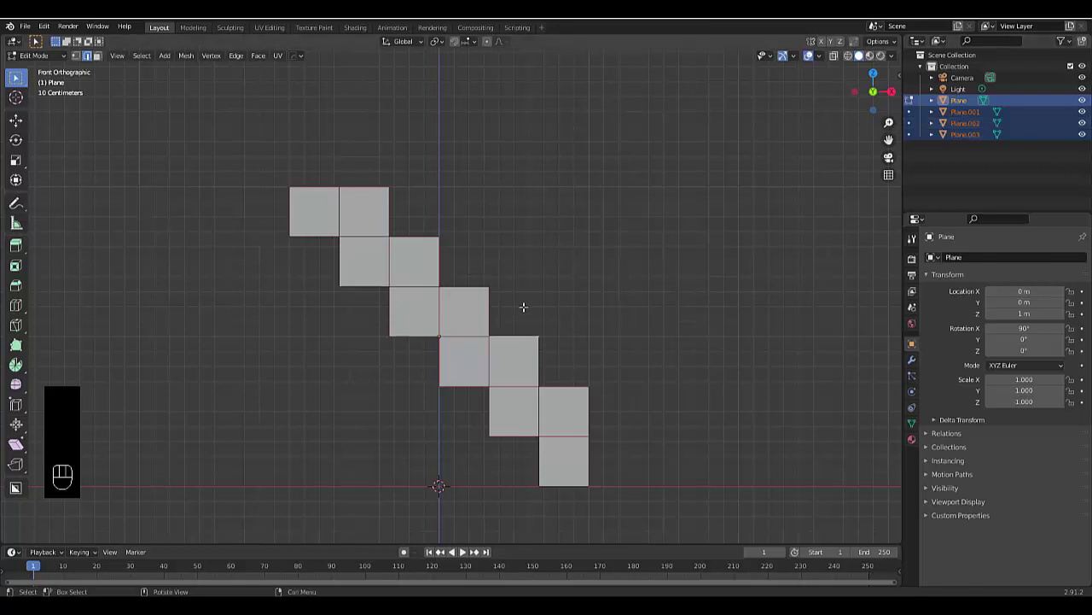
- Back in Object Mode, select the original staircase Plane in the Outliner and delete it
key(Tab)
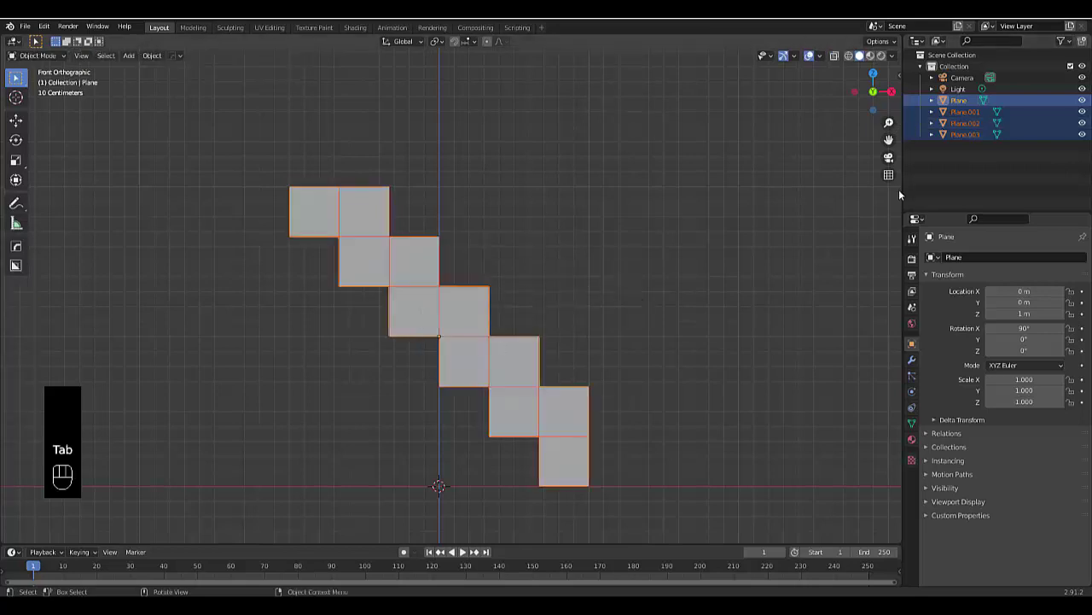
click(781, 212)
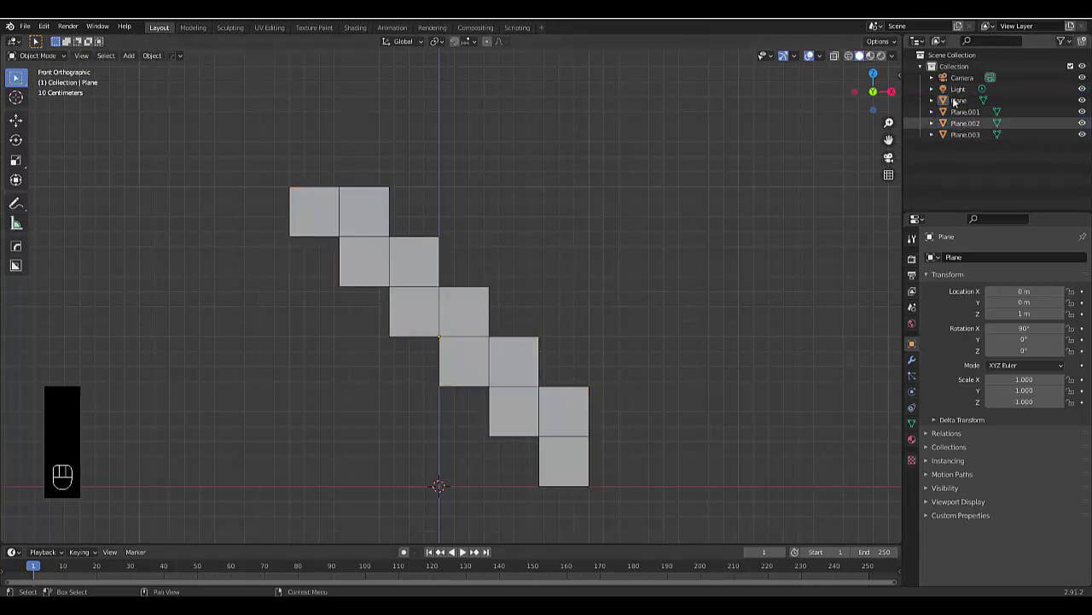
click(942, 104)
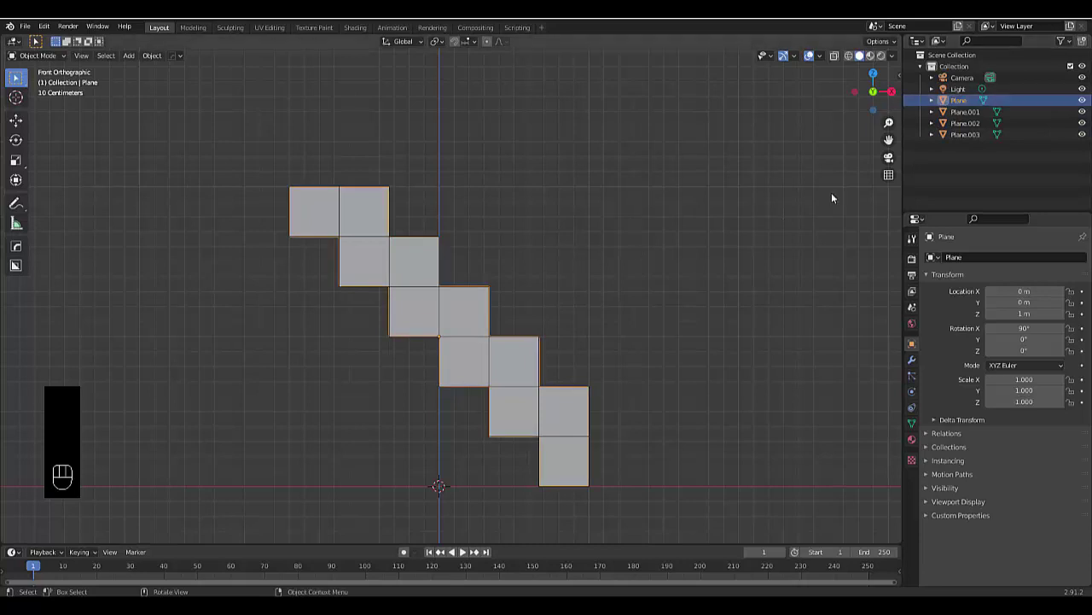
key(x)
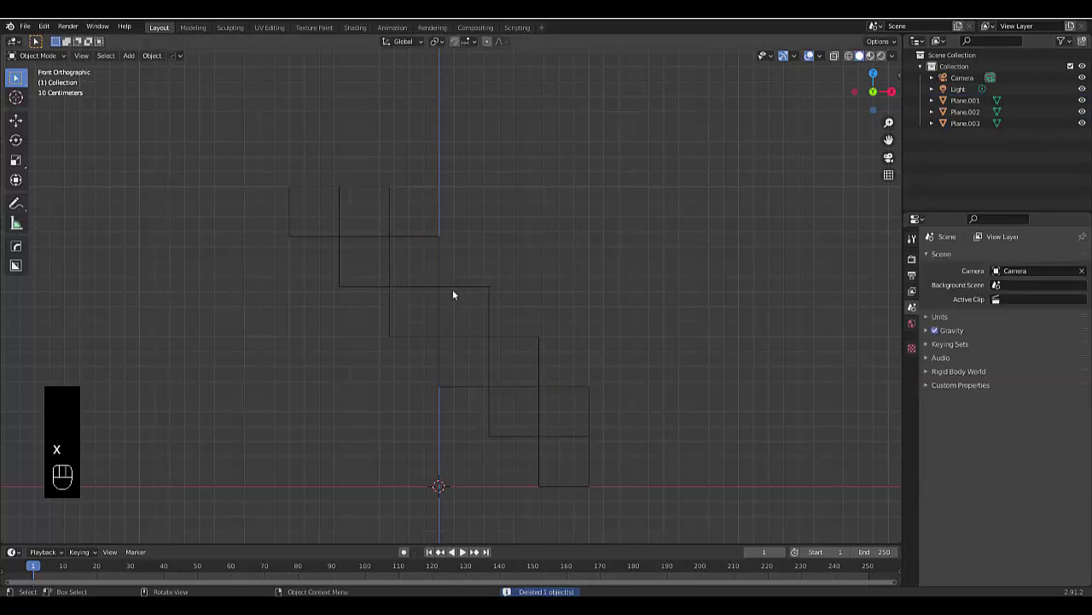
- Orbit and select the remaining zigzag objects Plane.001, Plane.002 and Plane.003
drag(423, 294, 442, 264)
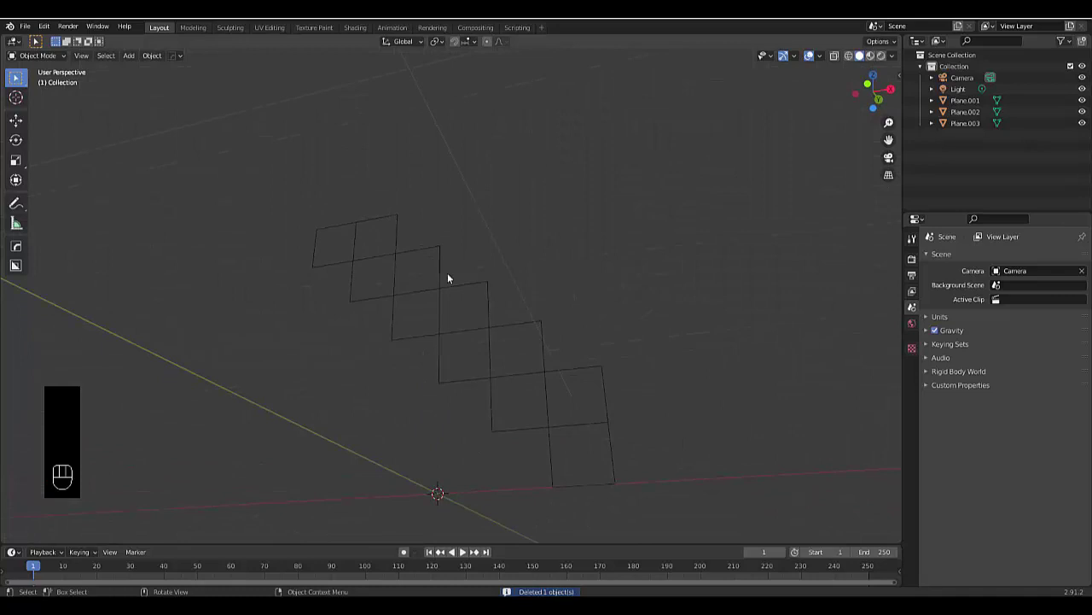
click(483, 288)
click(438, 311)
click(418, 336)
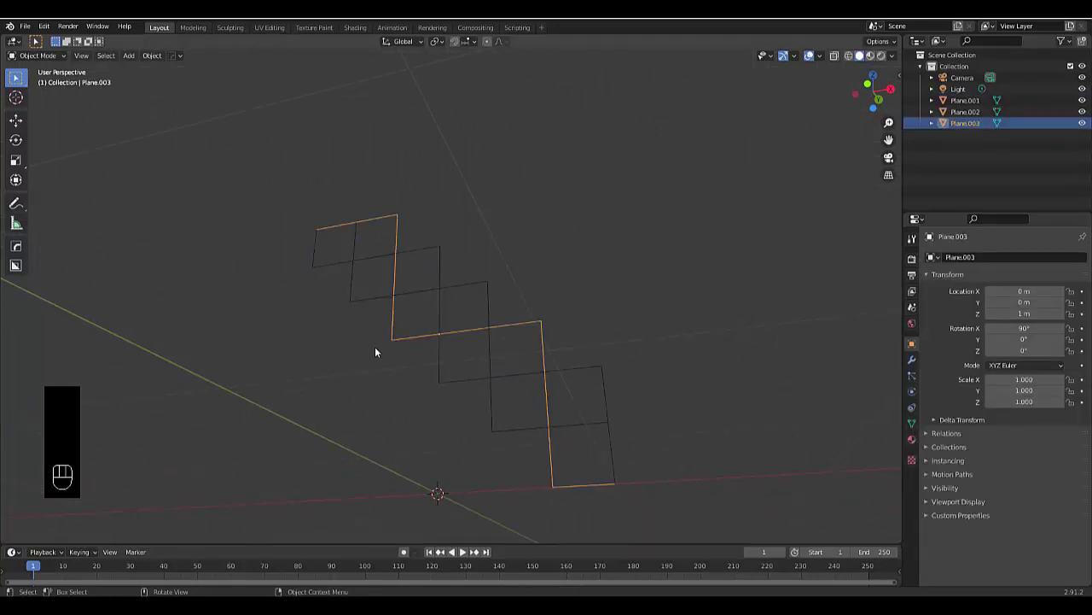
drag(375, 369, 389, 396)
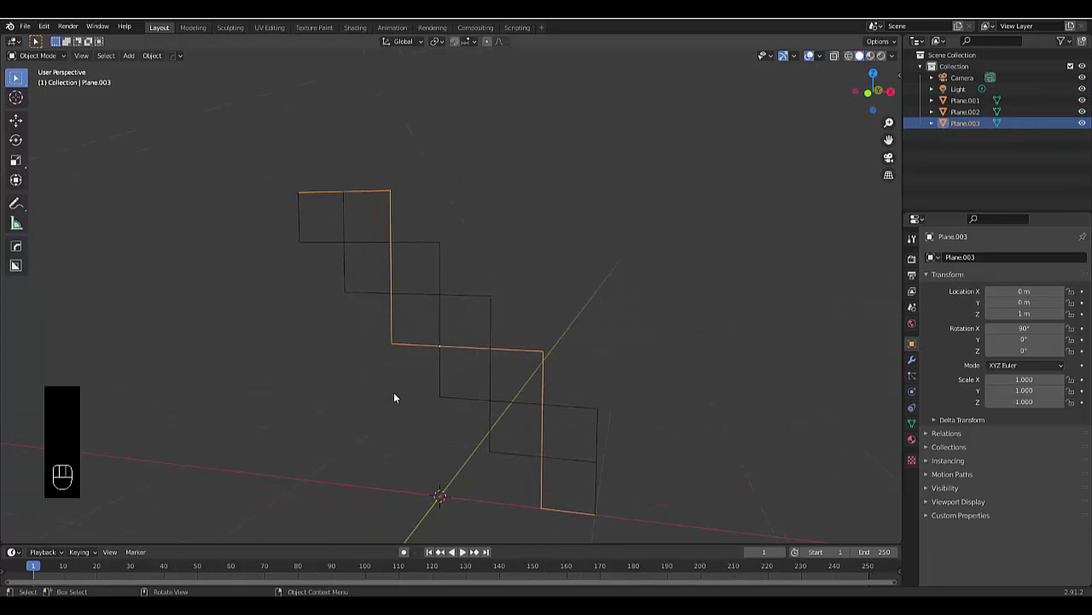
- Browse the World and Object properties, then show the Scene tab with its Units settings expanded
drag(352, 416, 907, 330)
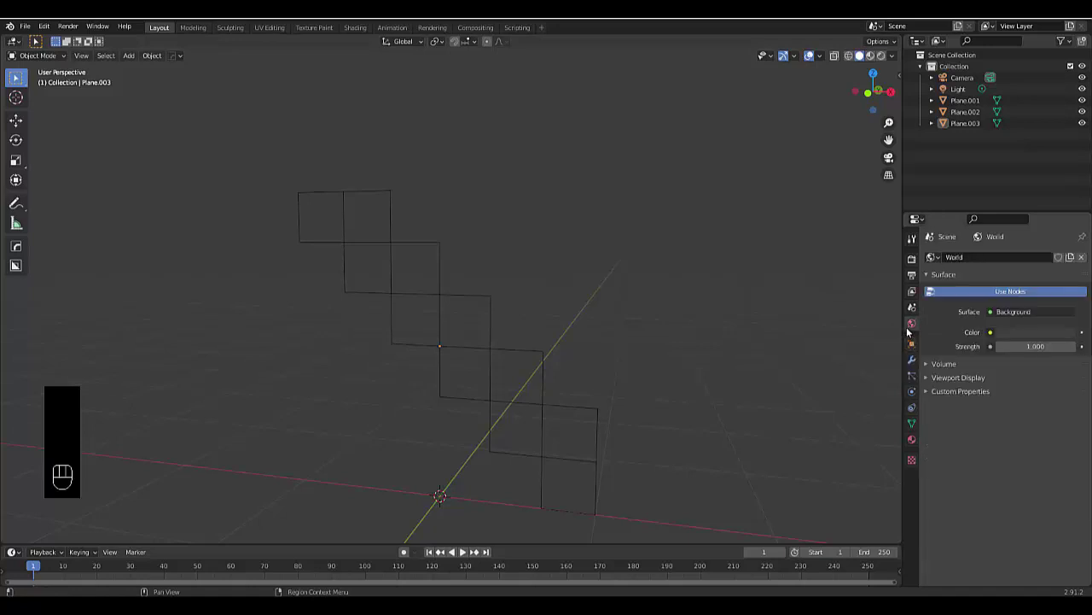
click(954, 366)
drag(954, 365, 949, 385)
click(949, 385)
click(949, 385)
click(958, 398)
drag(958, 399, 914, 346)
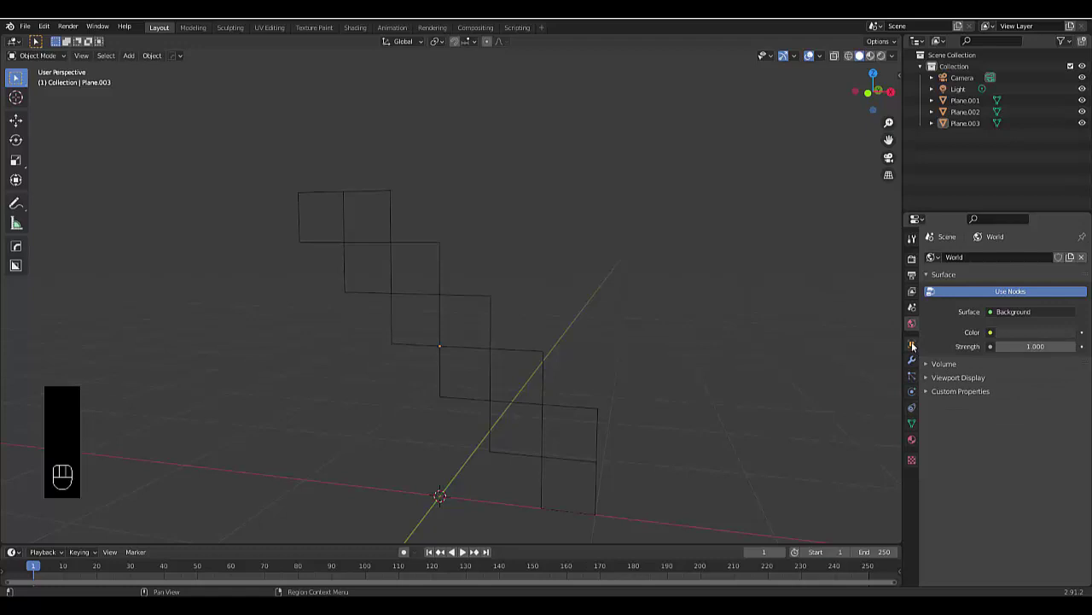
click(914, 346)
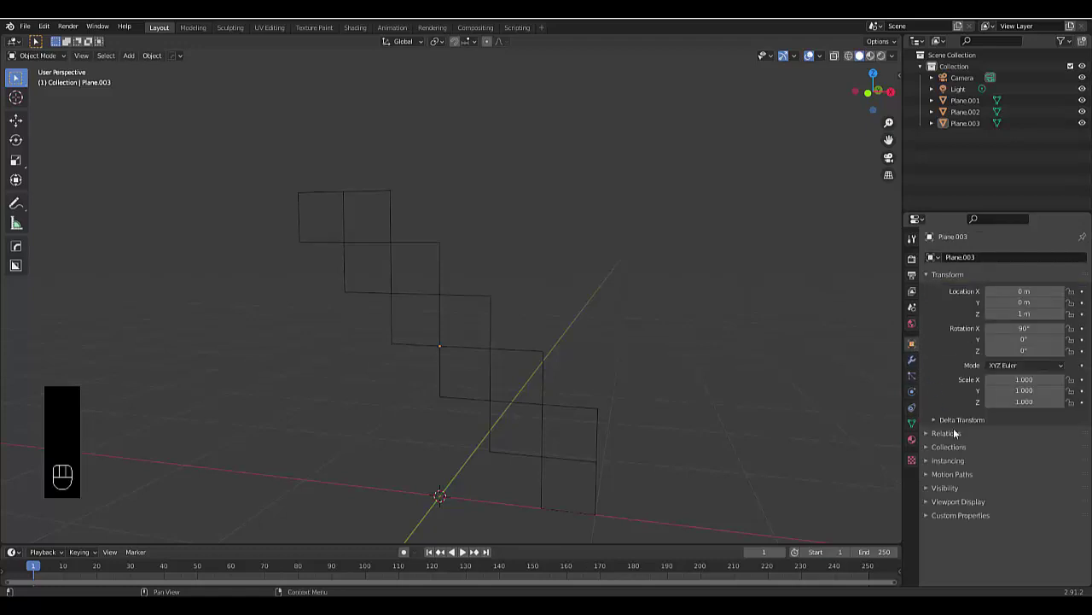
click(958, 438)
click(958, 438)
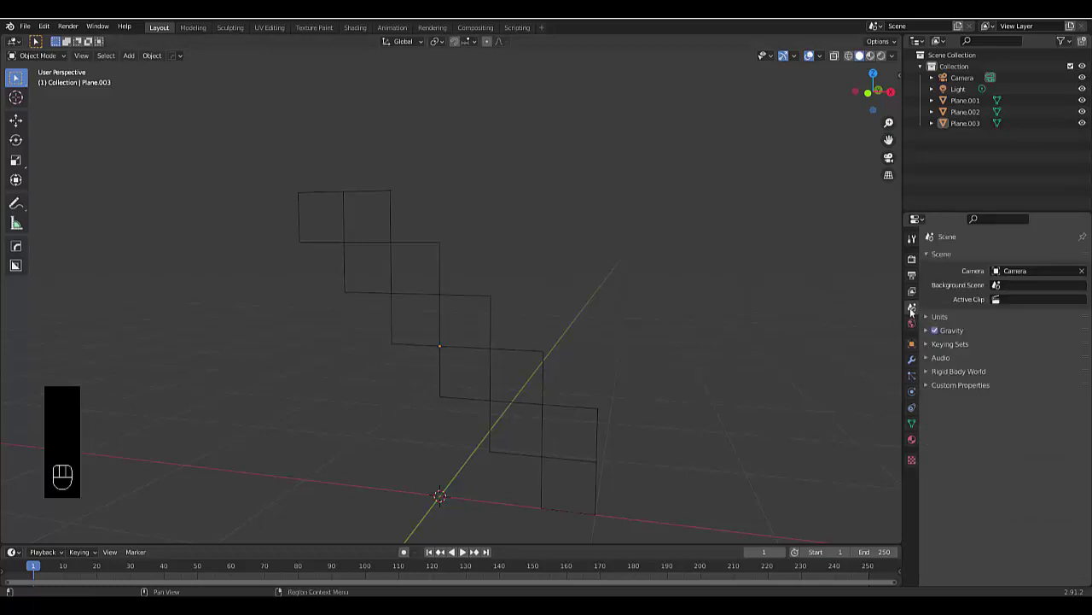
click(952, 325)
click(1025, 335)
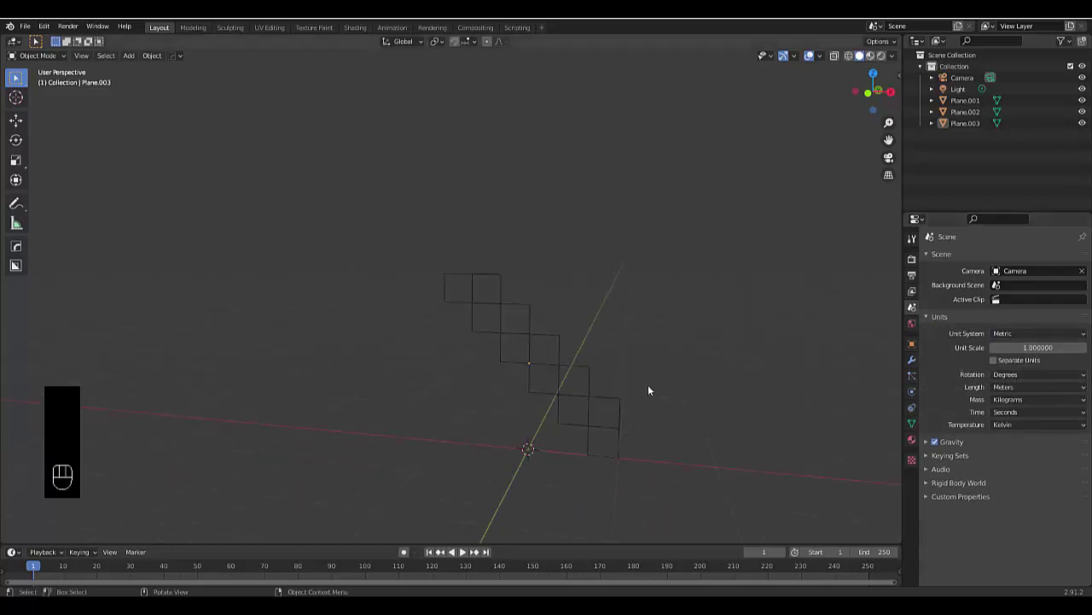
- Select Plane.003 and examine the zigzag edges in Right Orthographic view
drag(626, 383, 604, 379)
key(KP_3)
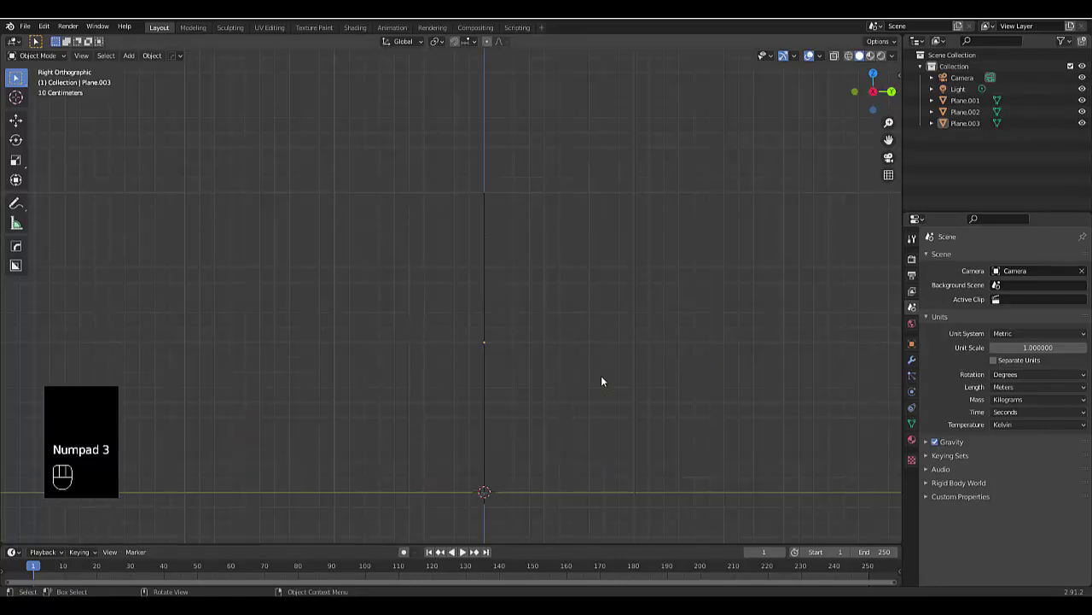
drag(526, 388, 568, 384)
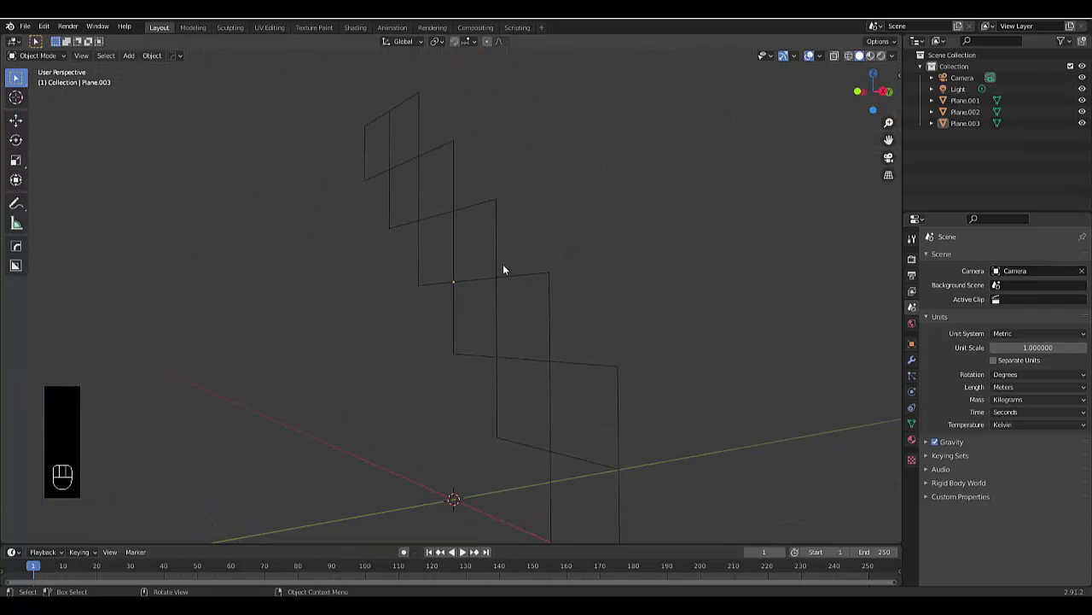
click(430, 108)
key(KP_3)
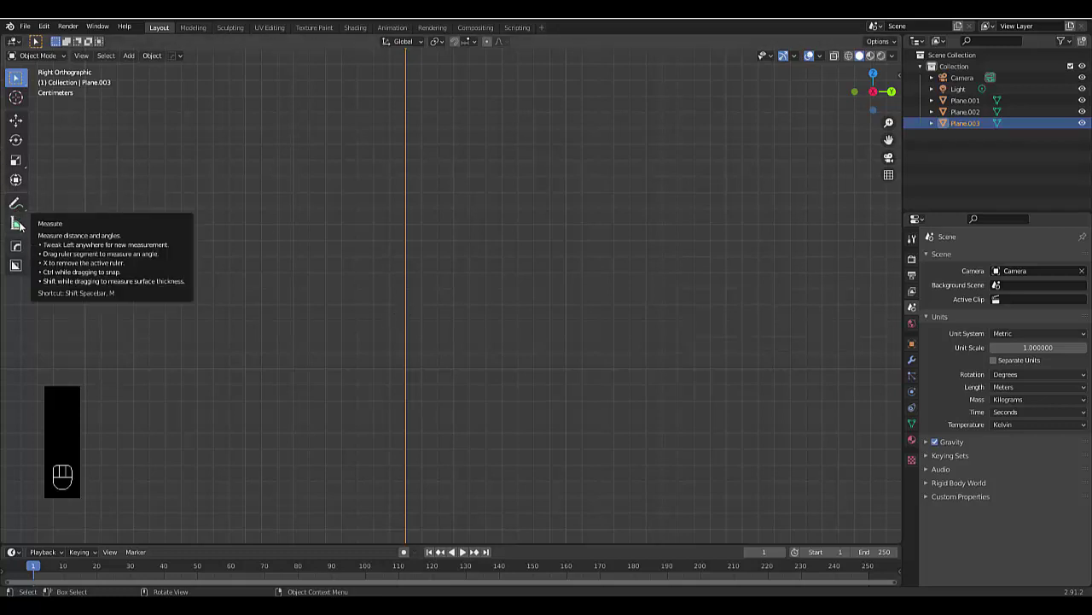
drag(47, 29, 173, 237)
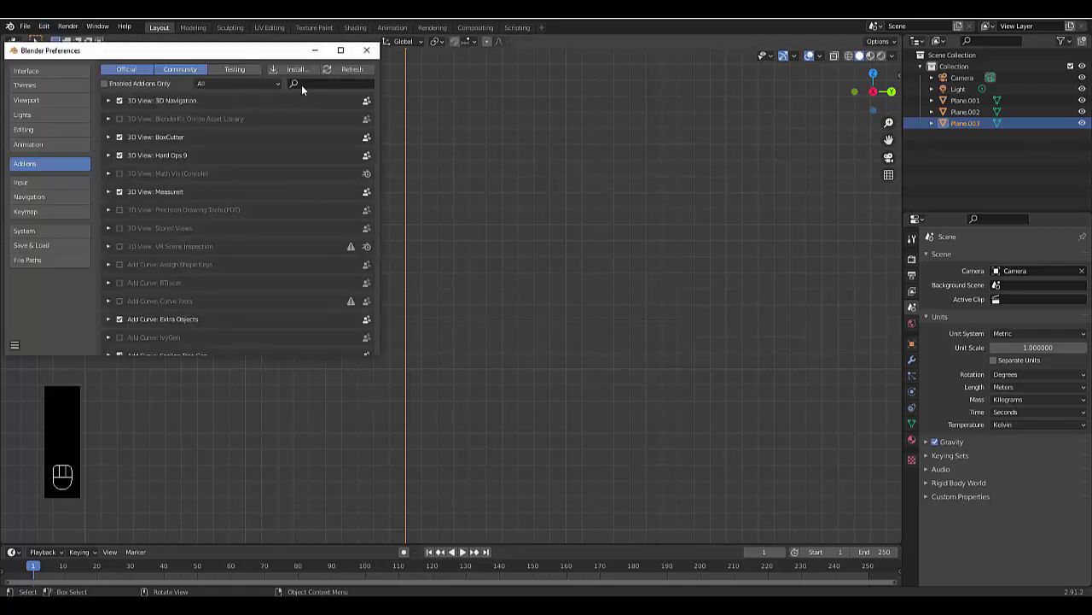
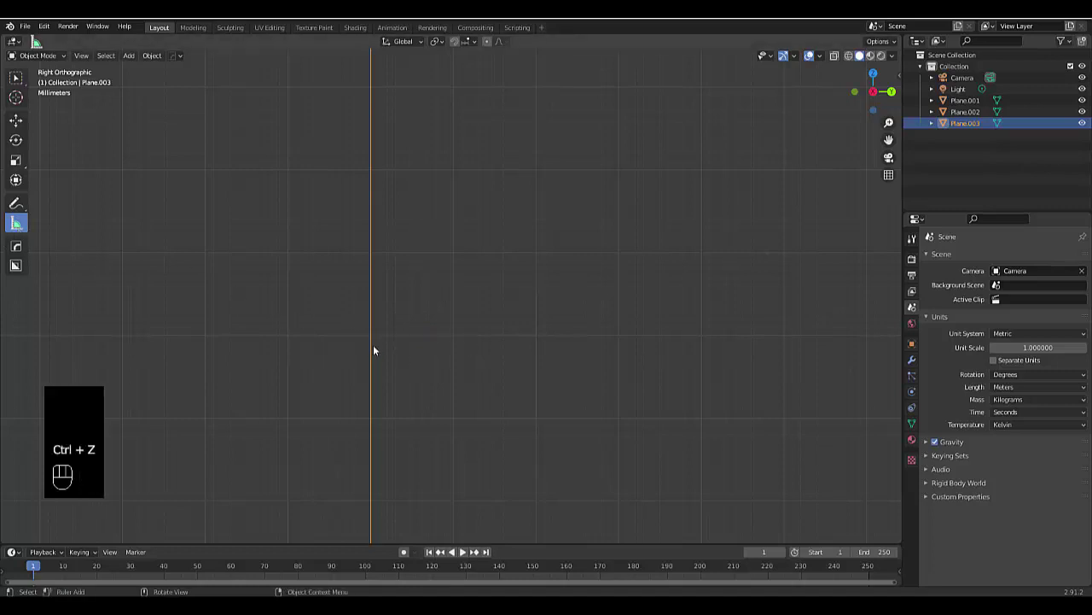
drag(375, 336, 674, 270)
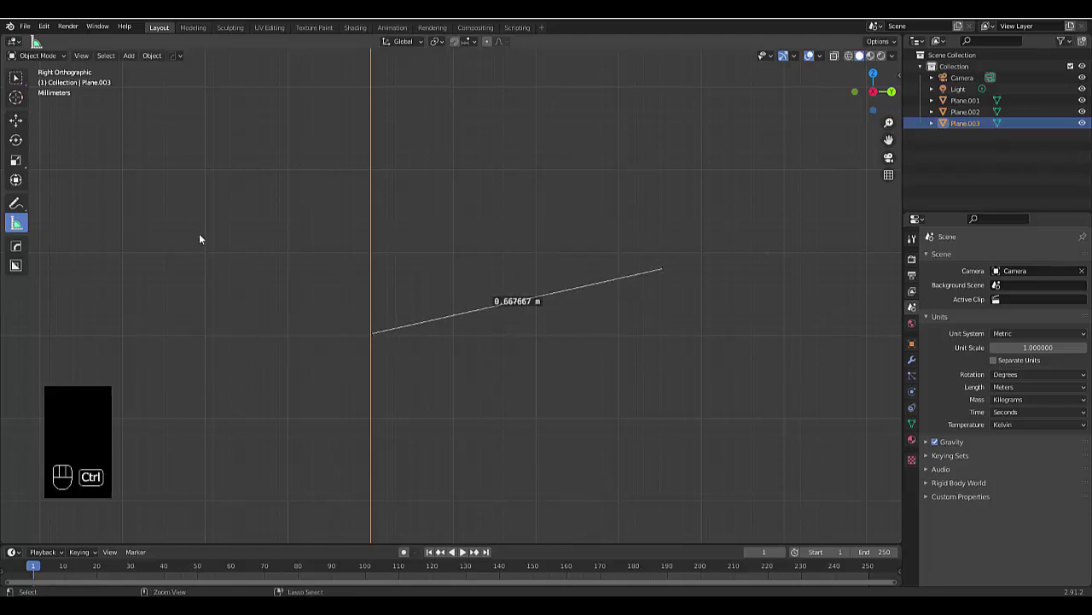
key(ctrl+z)
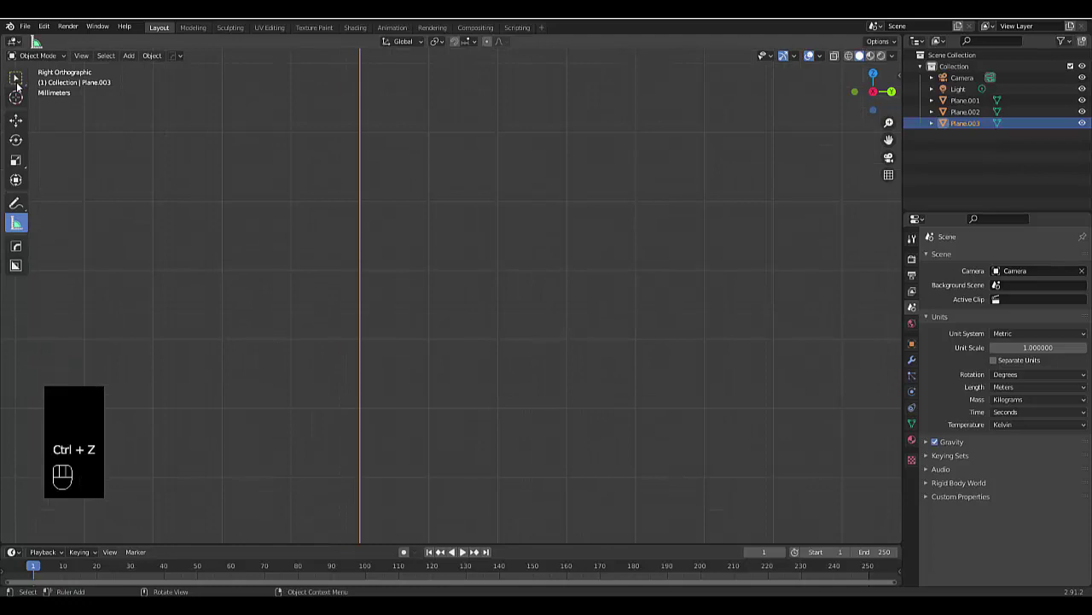
- Inspect the zigzag planes in perspective and right views and select Plane.001
click(14, 86)
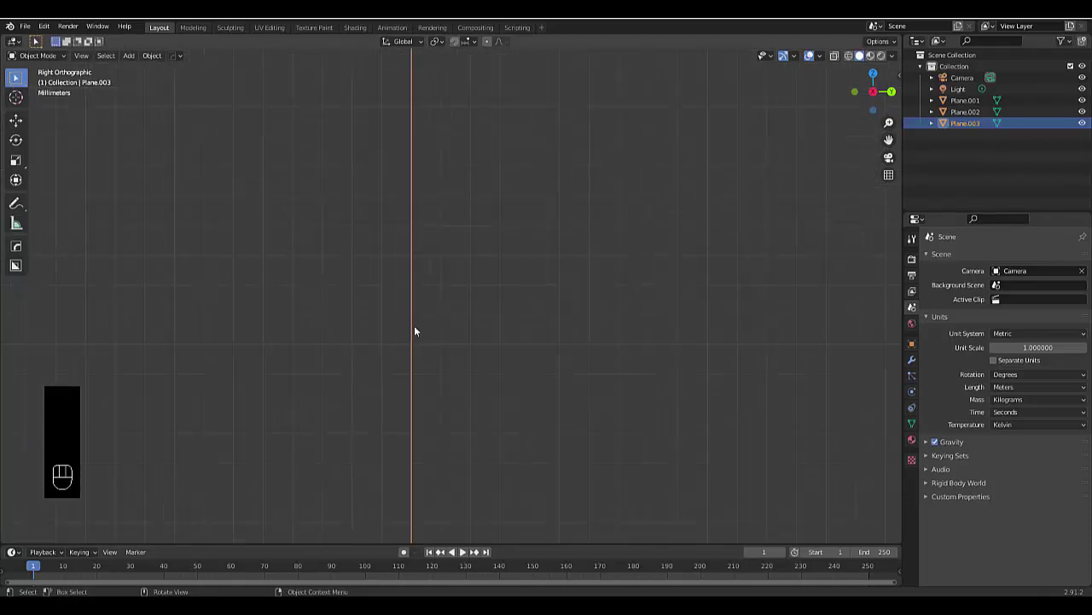
key(g)
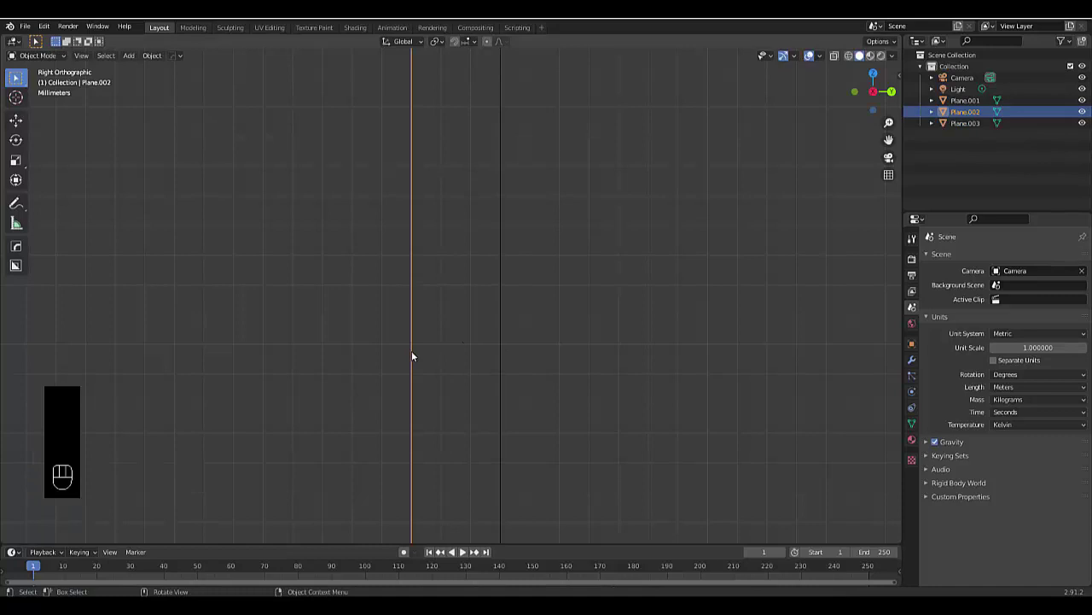
drag(426, 357, 439, 335)
middle_click(439, 335)
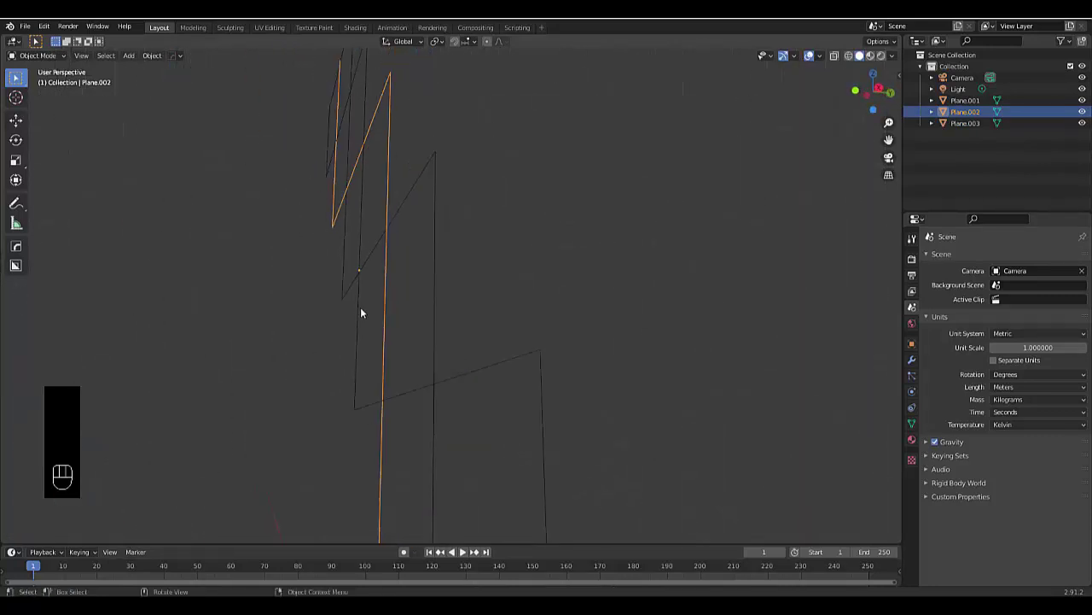
drag(374, 328, 379, 345)
click(365, 340)
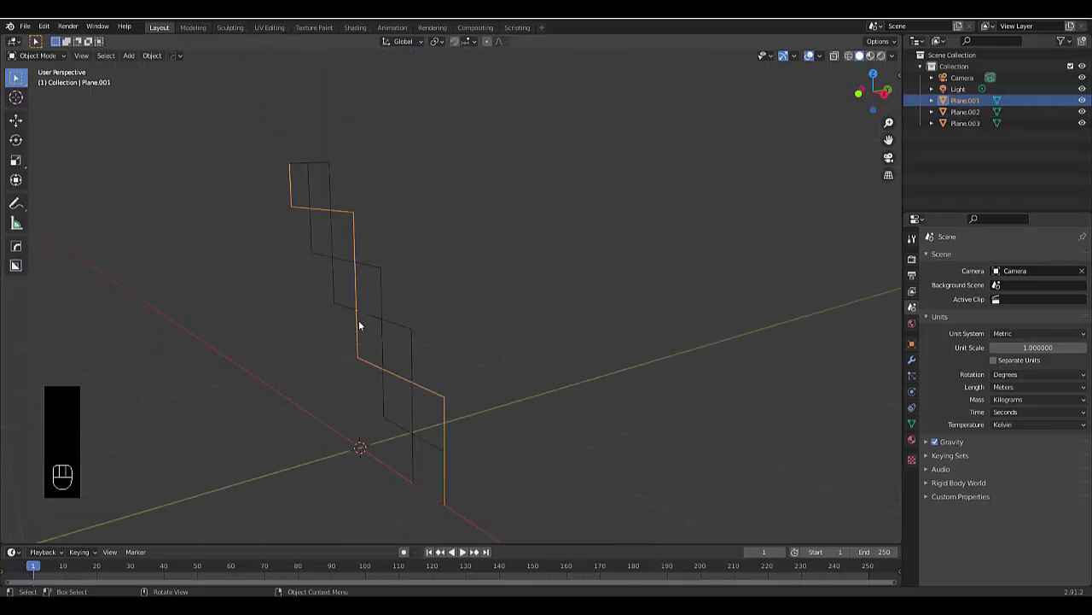
key(KP_3)
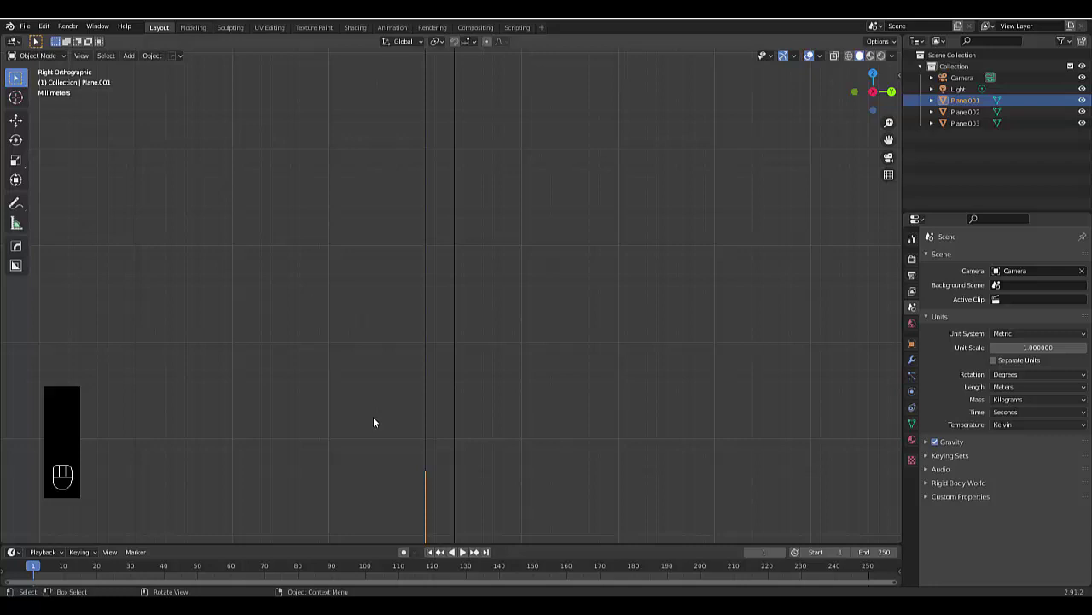
- Select all three zigzag planes and join them into the single object Plane.001
key(g)
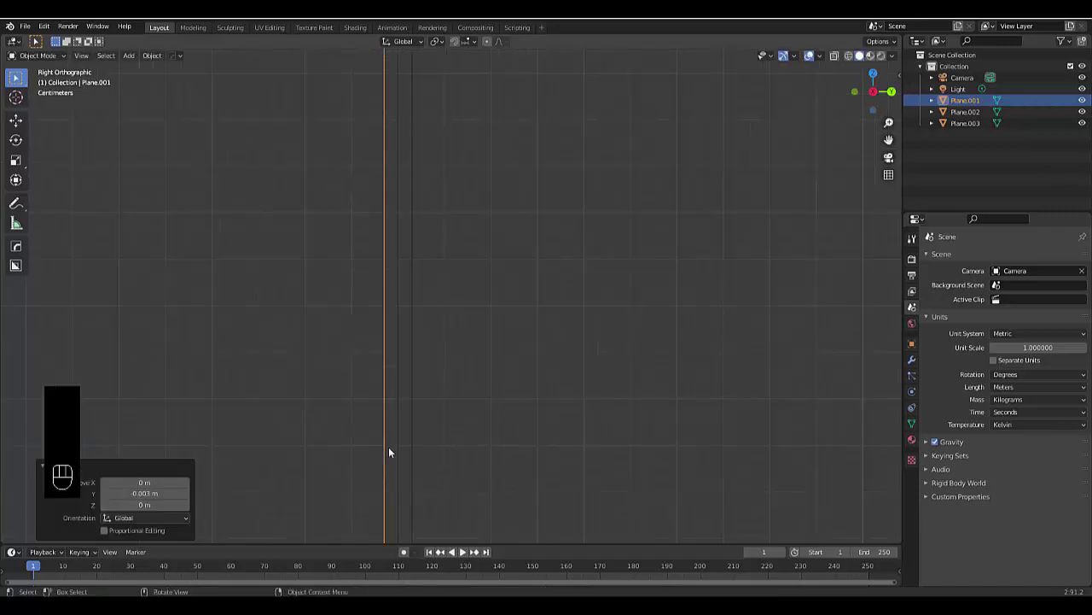
drag(418, 363, 452, 359)
drag(417, 364, 451, 371)
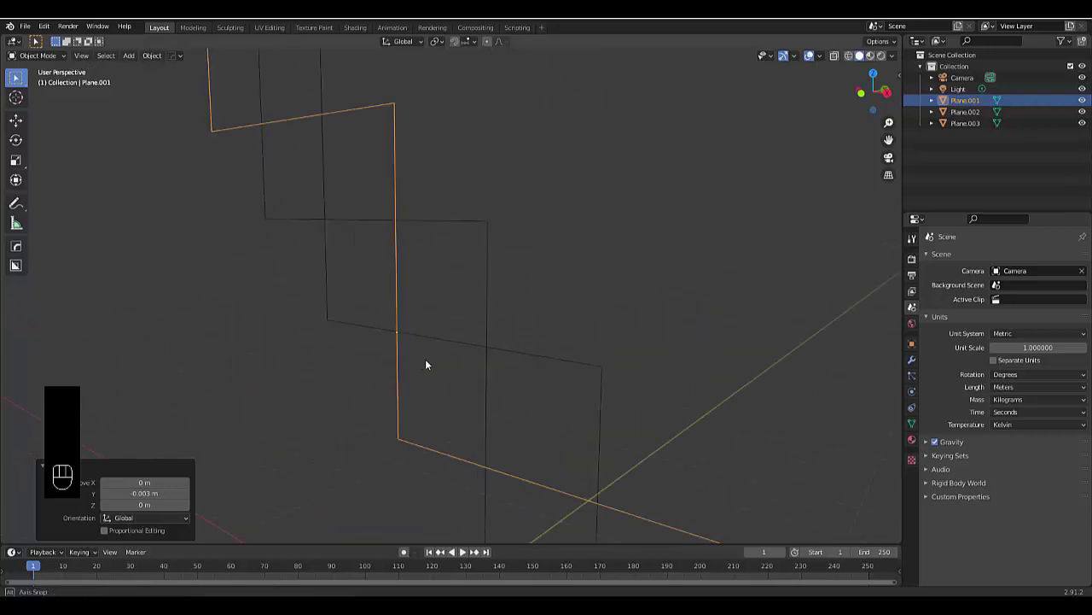
middle_click(461, 362)
key(1)
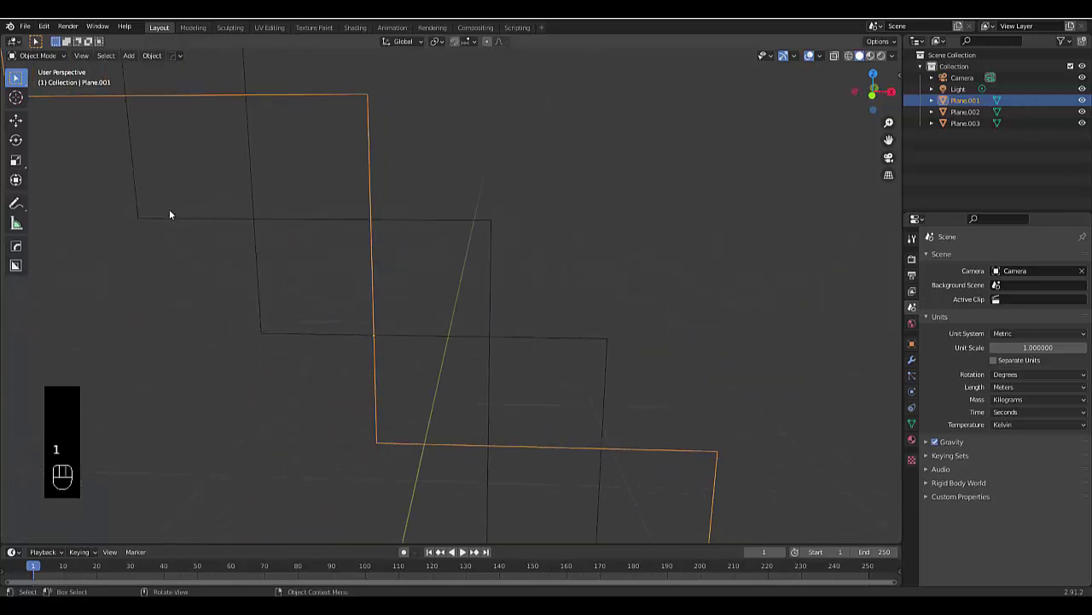
drag(414, 368, 390, 345)
click(181, 361)
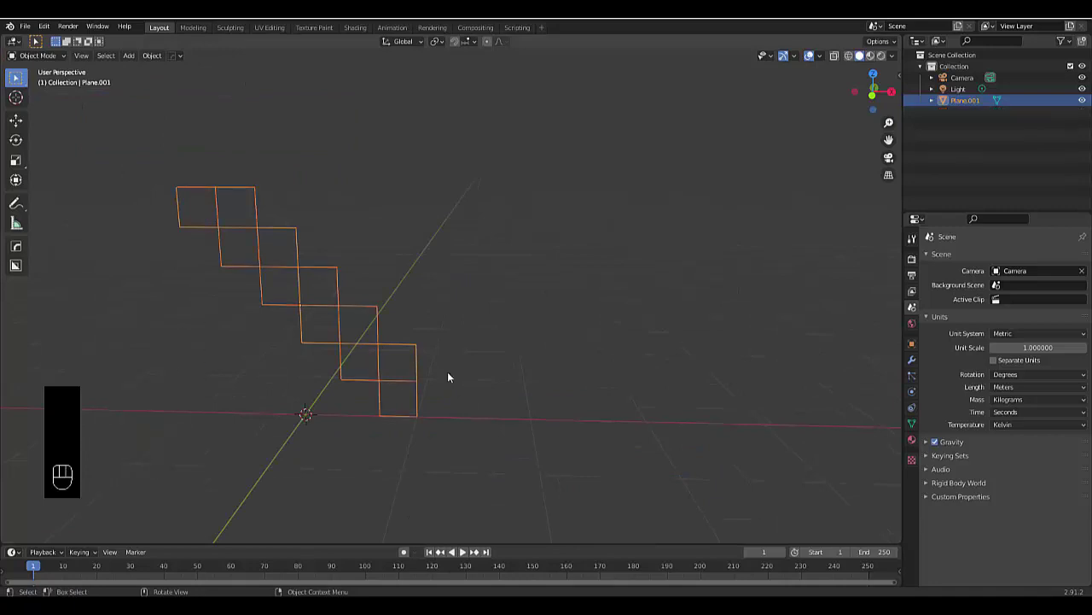
- In vertex Edit Mode, move alternating zigzag vertices along global Y from the right view
key(Tab)
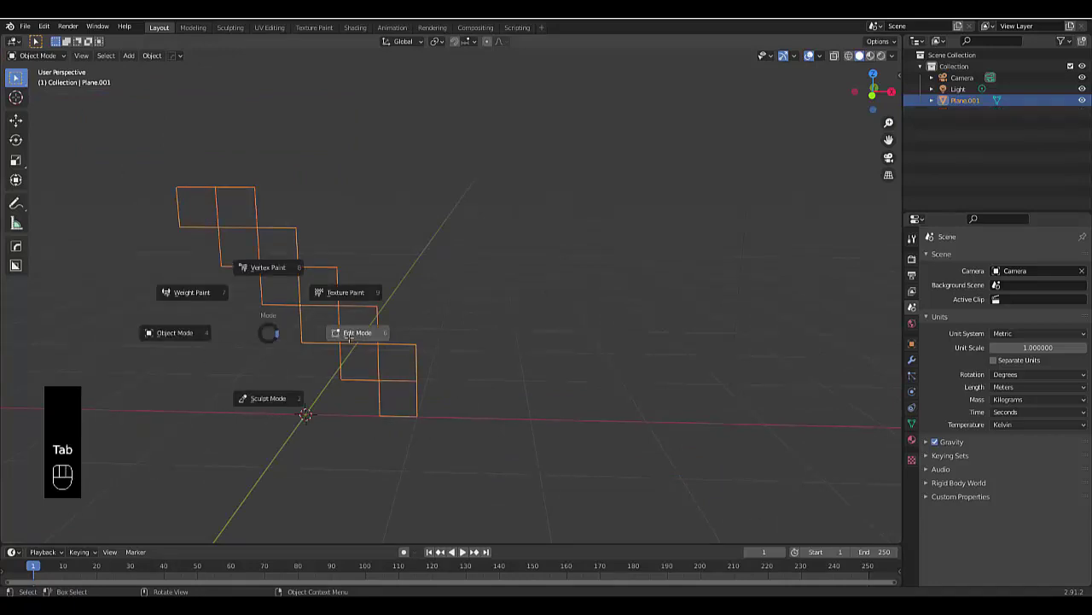
key(1)
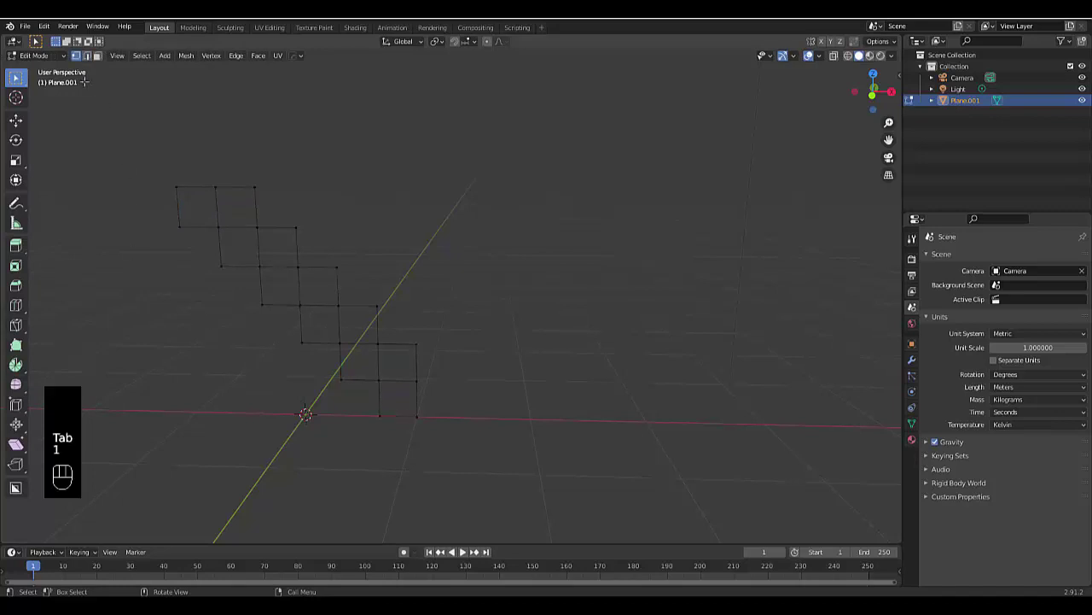
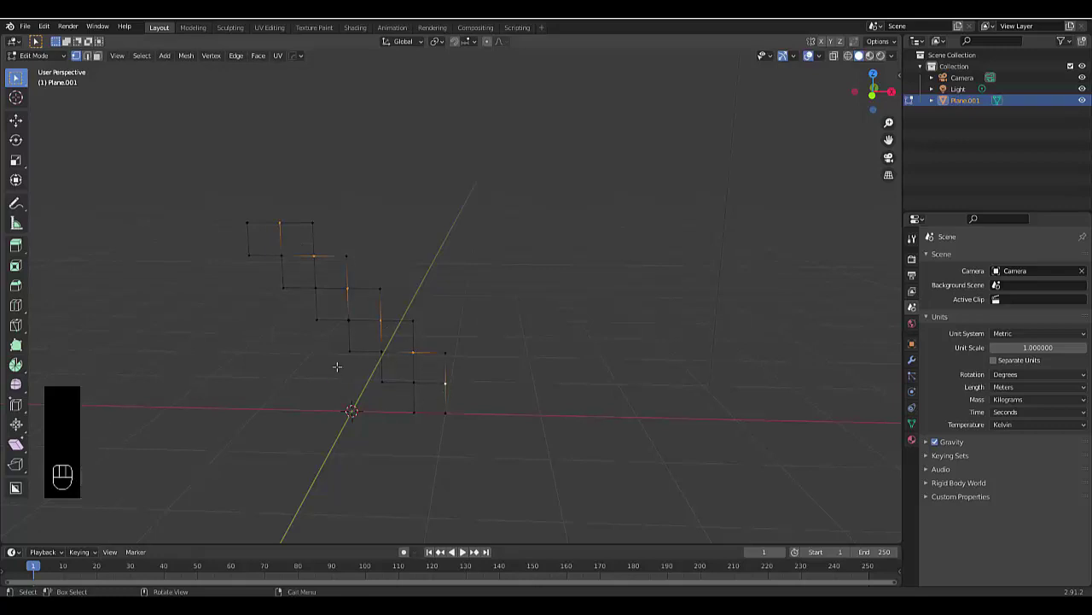
key(KP_3)
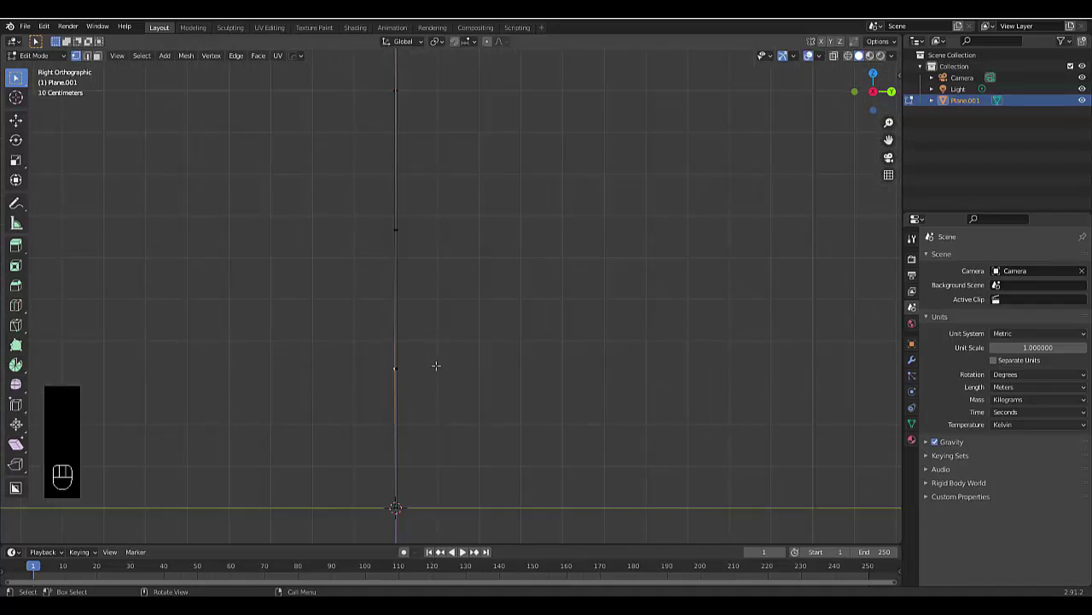
key(g)
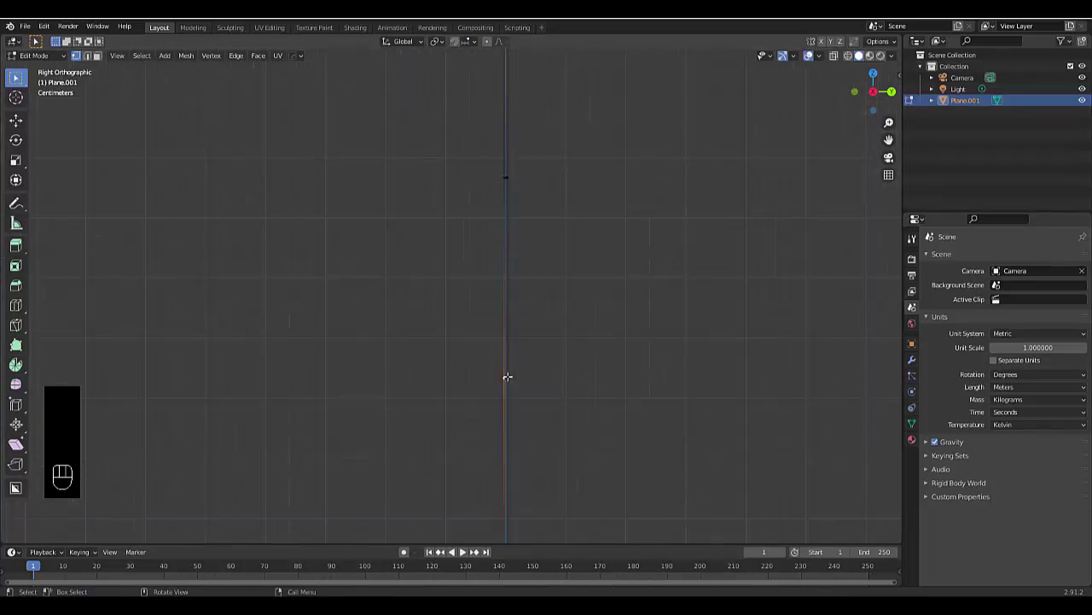
key(g)
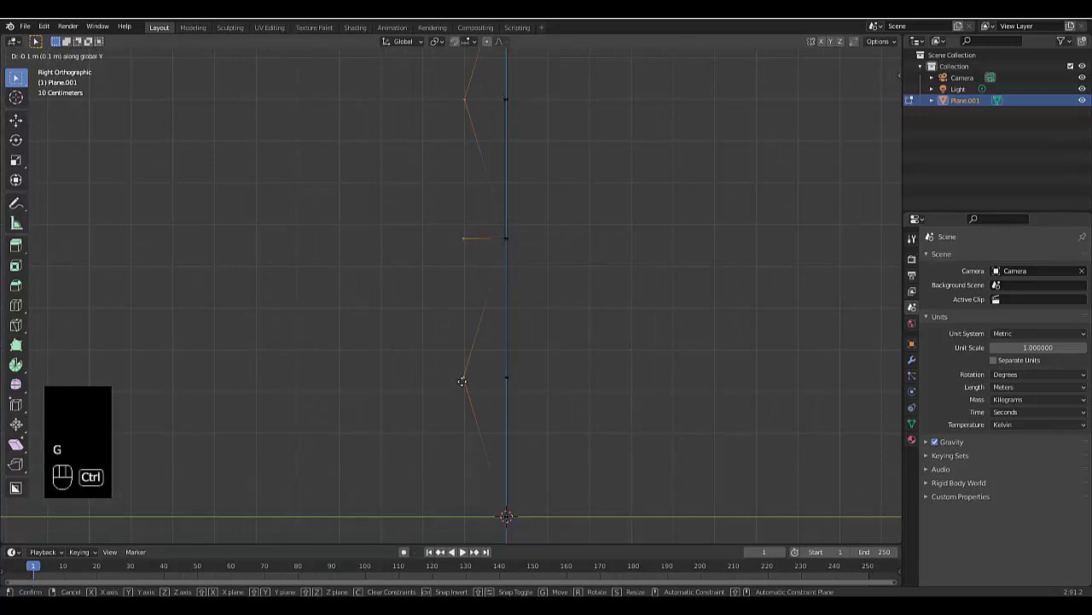
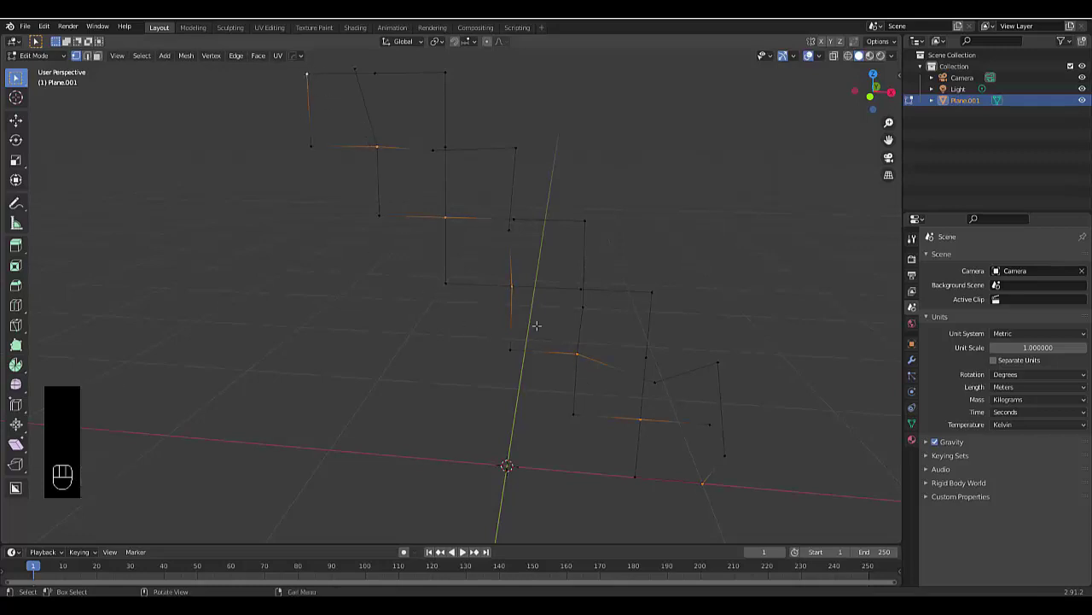
- Offset the next set of alternating vertices along Y so the strands weave over and under
key(KP_3)
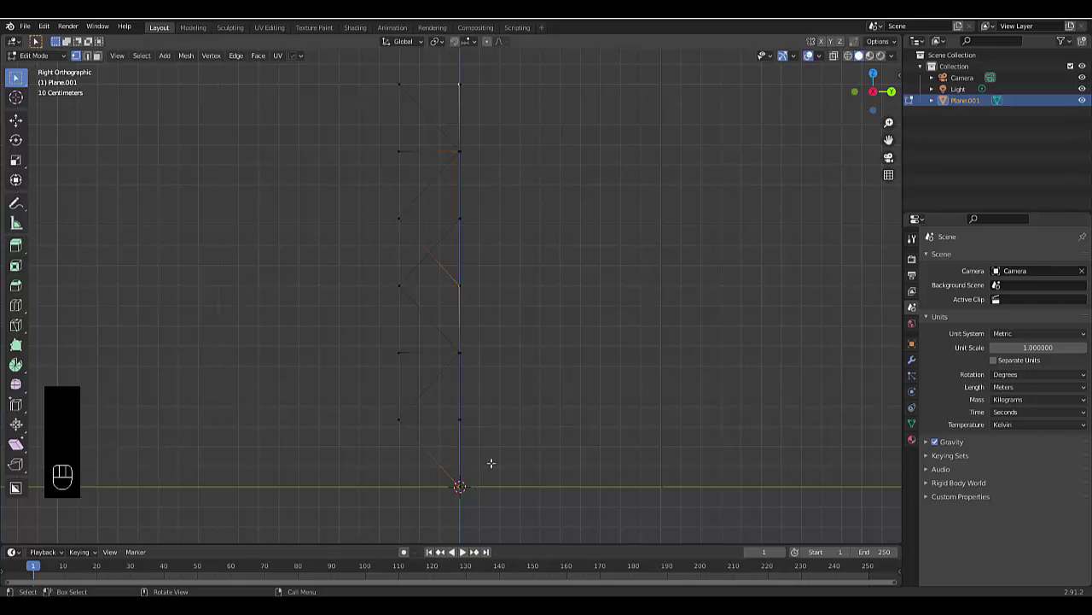
key(g)
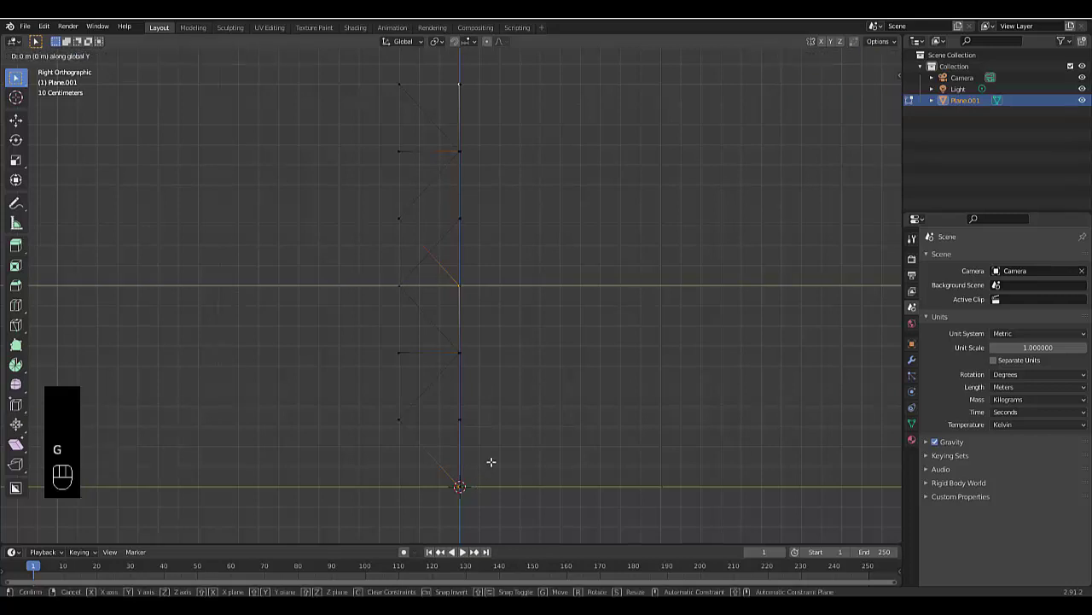
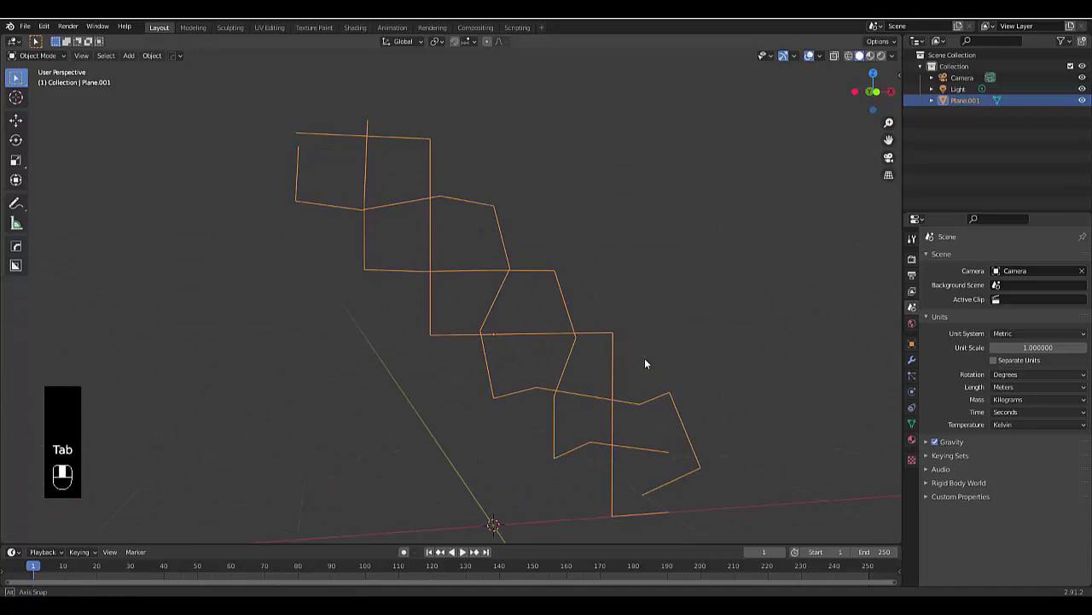
- Add a Subdivision Surface modifier at viewport level 2 to Plane.001 and apply it
drag(629, 311, 638, 345)
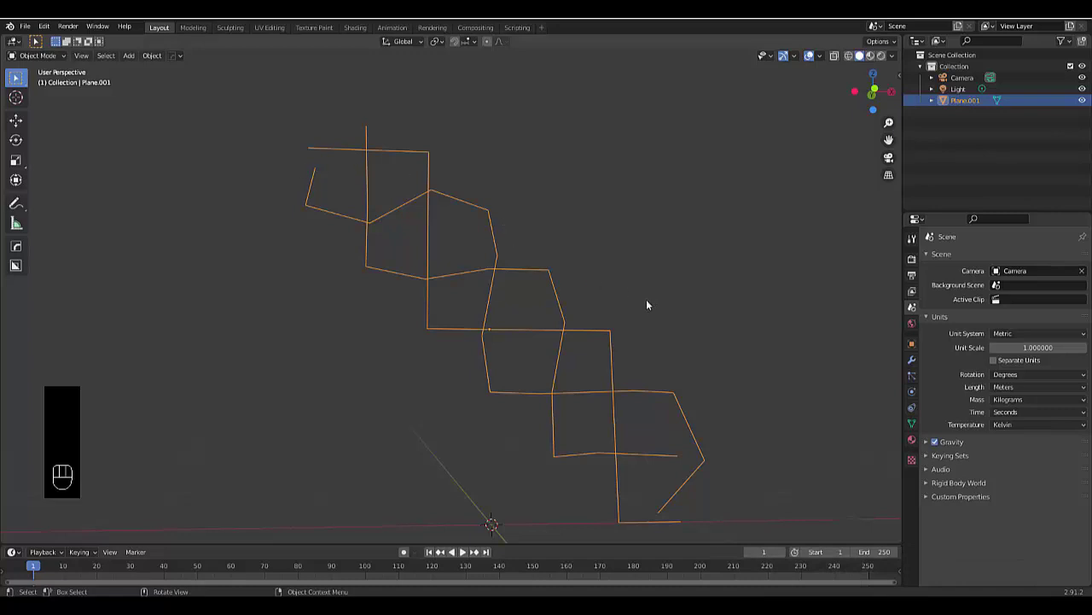
click(915, 364)
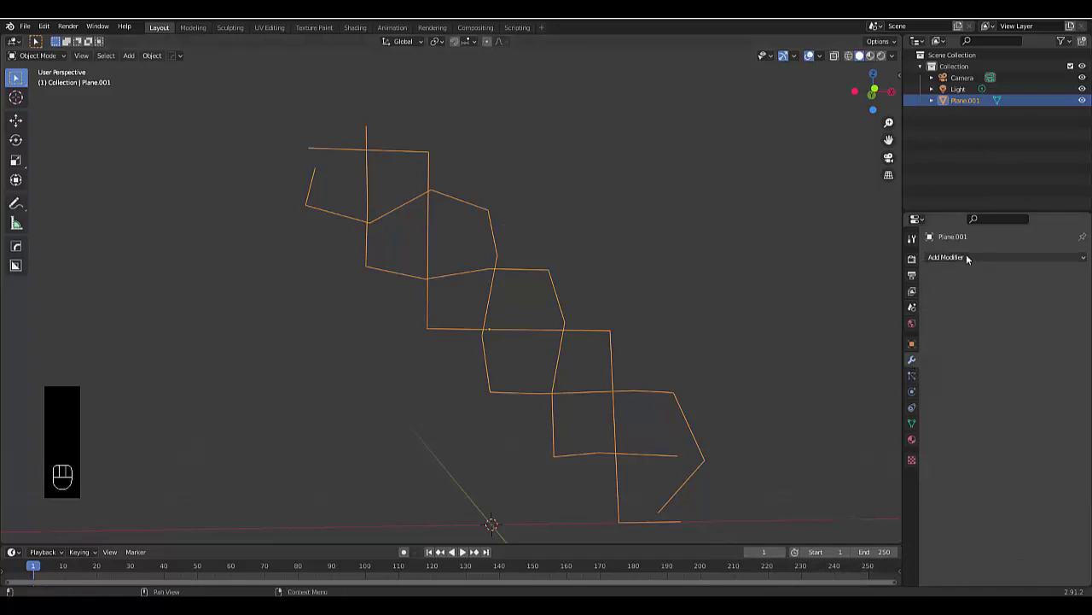
drag(969, 257, 895, 449)
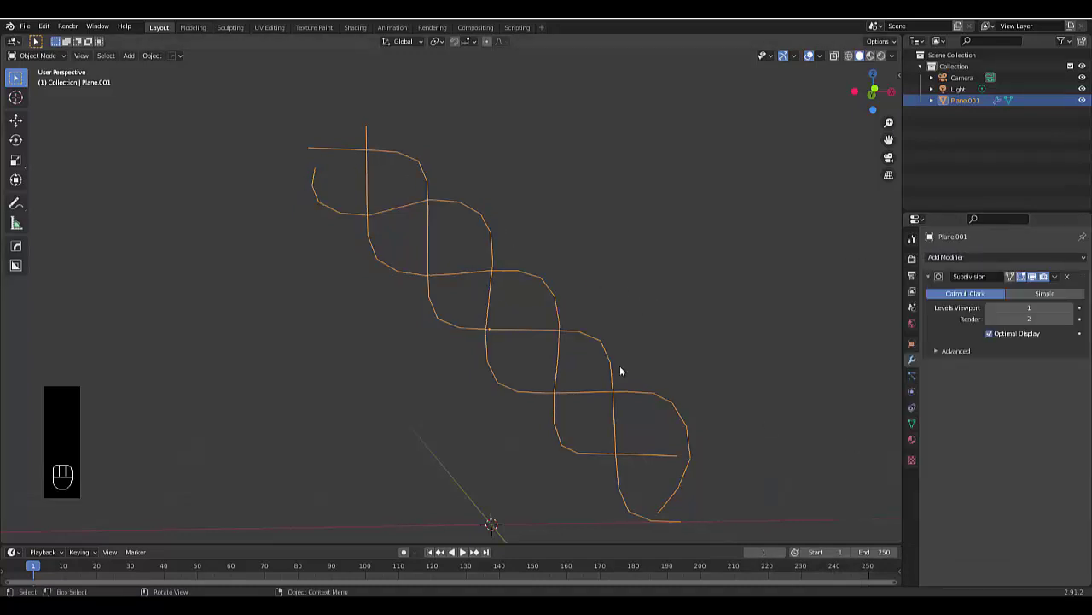
click(1073, 309)
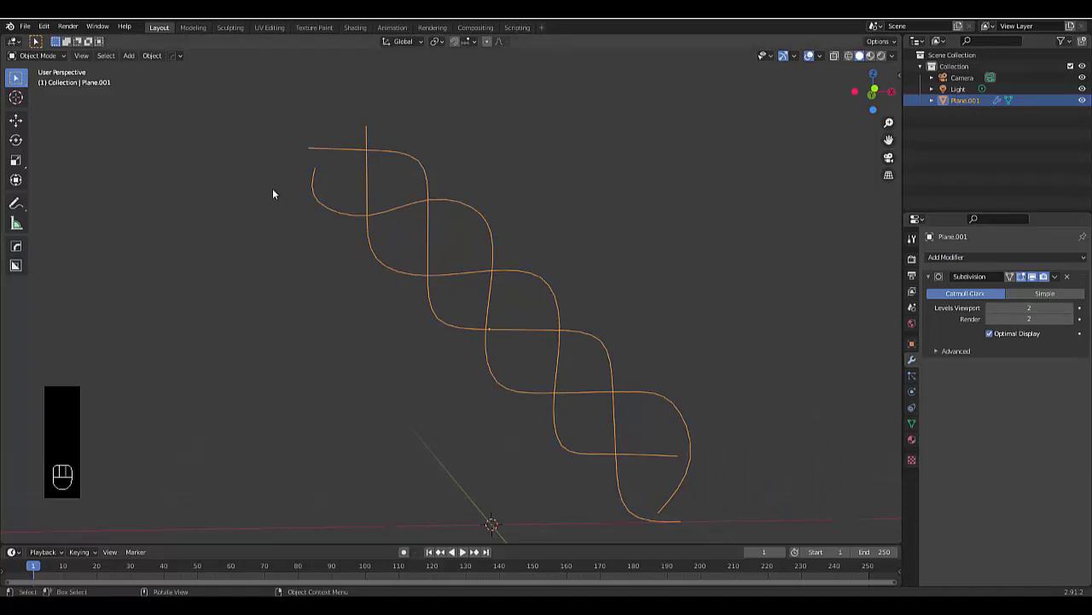
drag(666, 429, 639, 453)
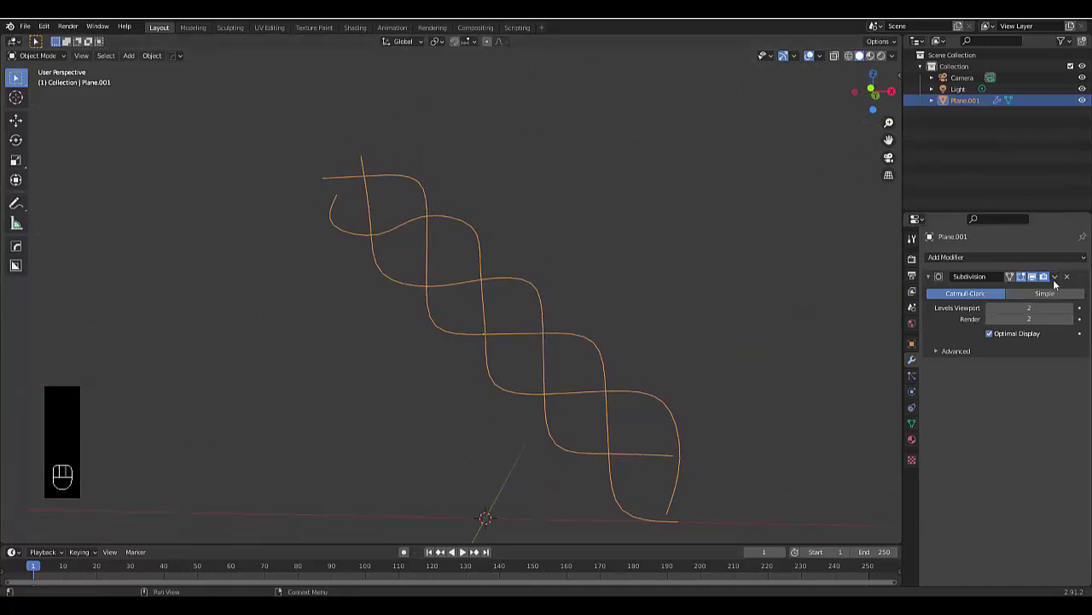
drag(1059, 283, 1038, 288)
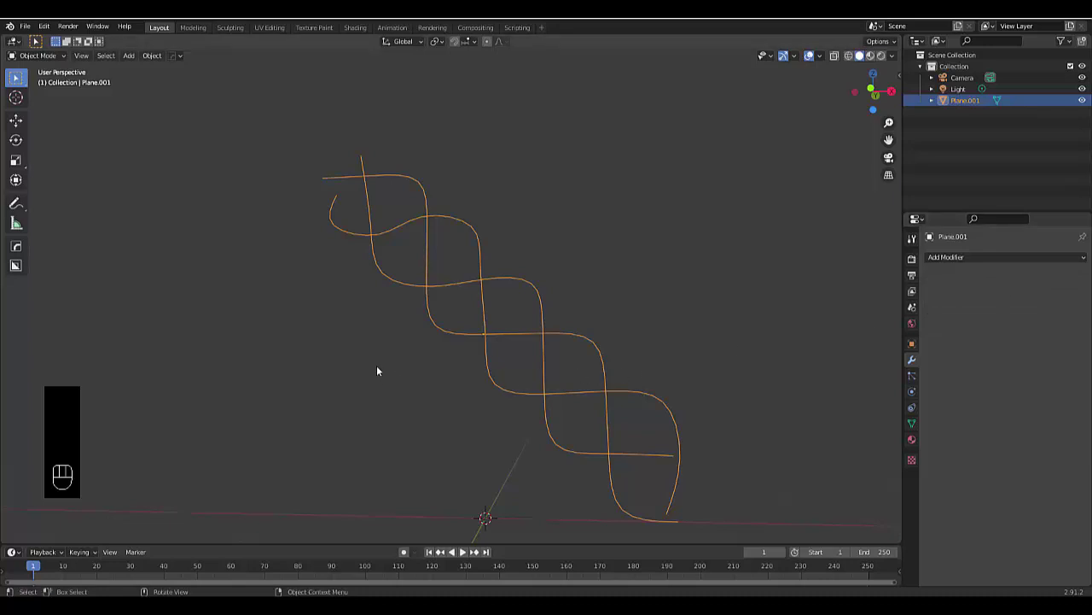
- Convert the braid mesh Plane.001 into a curve object and deselect it
right_click(395, 294)
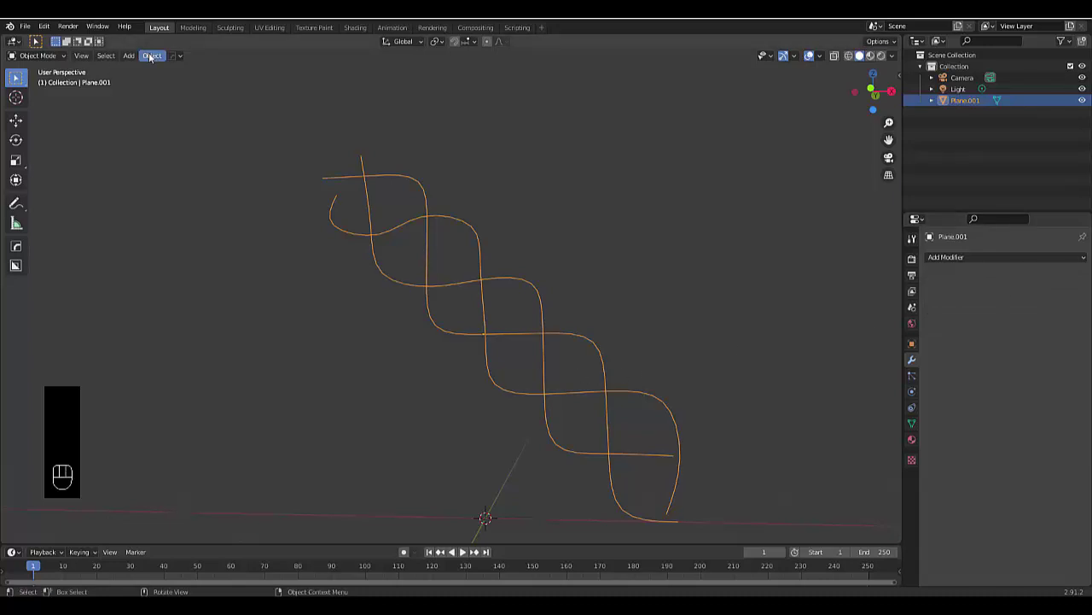
drag(159, 55, 274, 361)
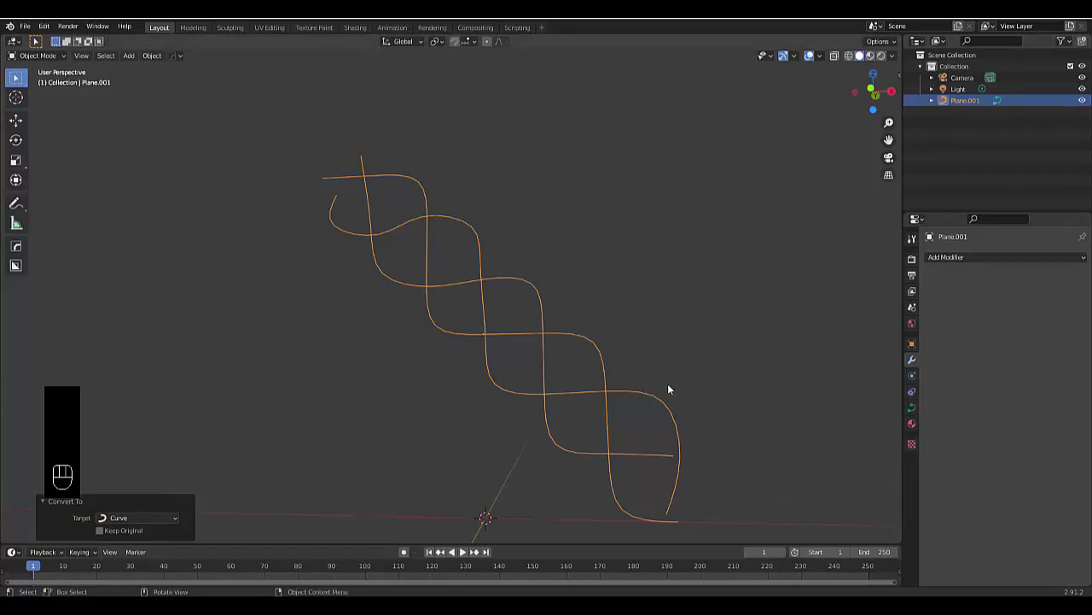
click(682, 347)
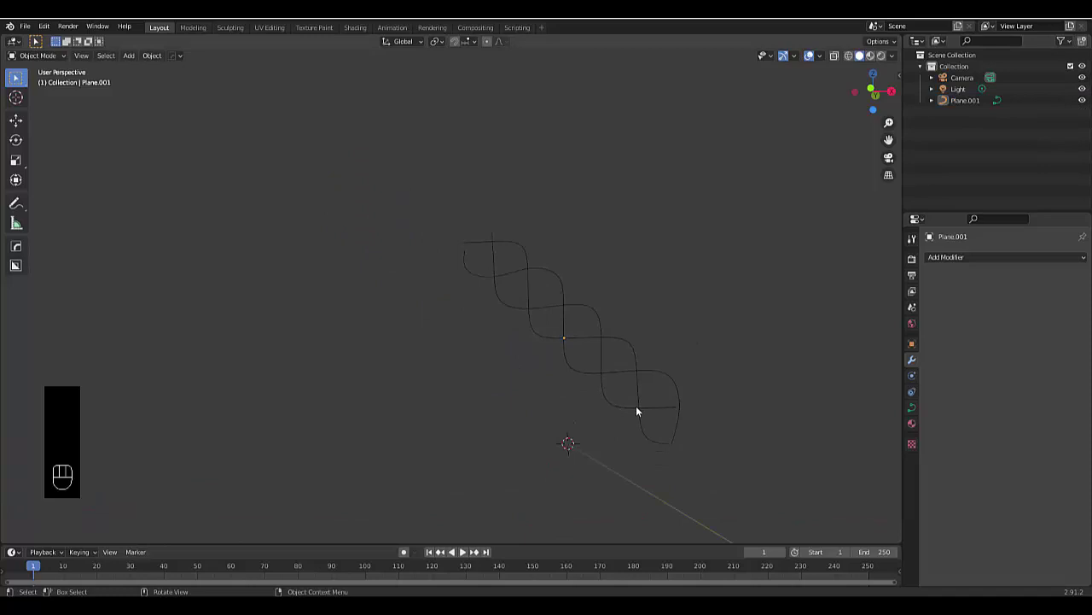
key(KP_1)
- Add a Bezier circle curve to the scene at the origin beneath the braid
drag(638, 411, 620, 451)
drag(637, 456, 619, 451)
key(shift+a)
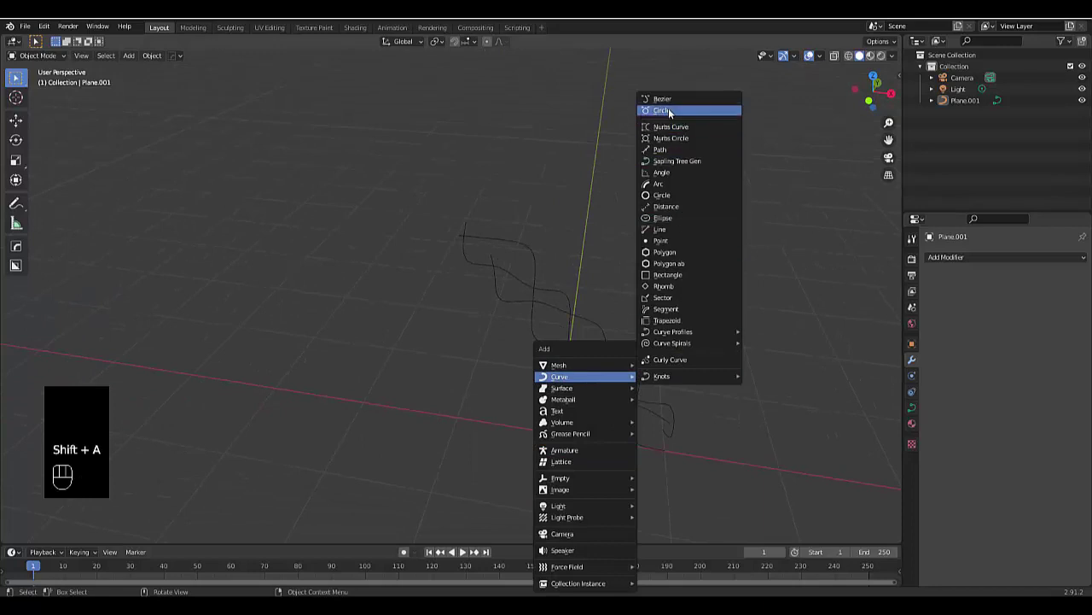
click(592, 346)
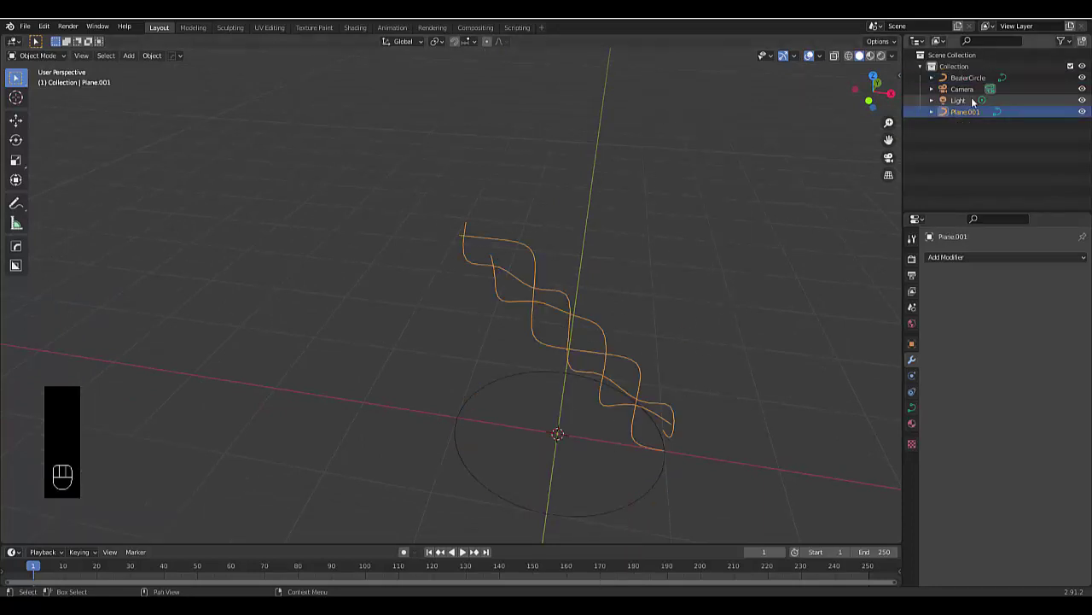
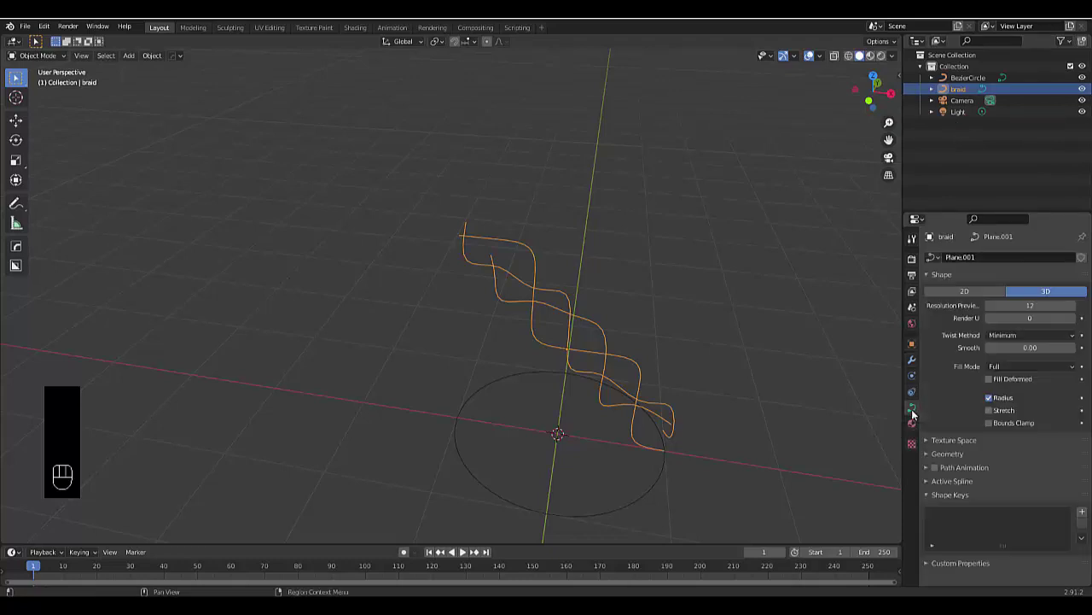
- Scale the BezierCircle profile down for slim strands and enable Fill Caps on it
click(956, 455)
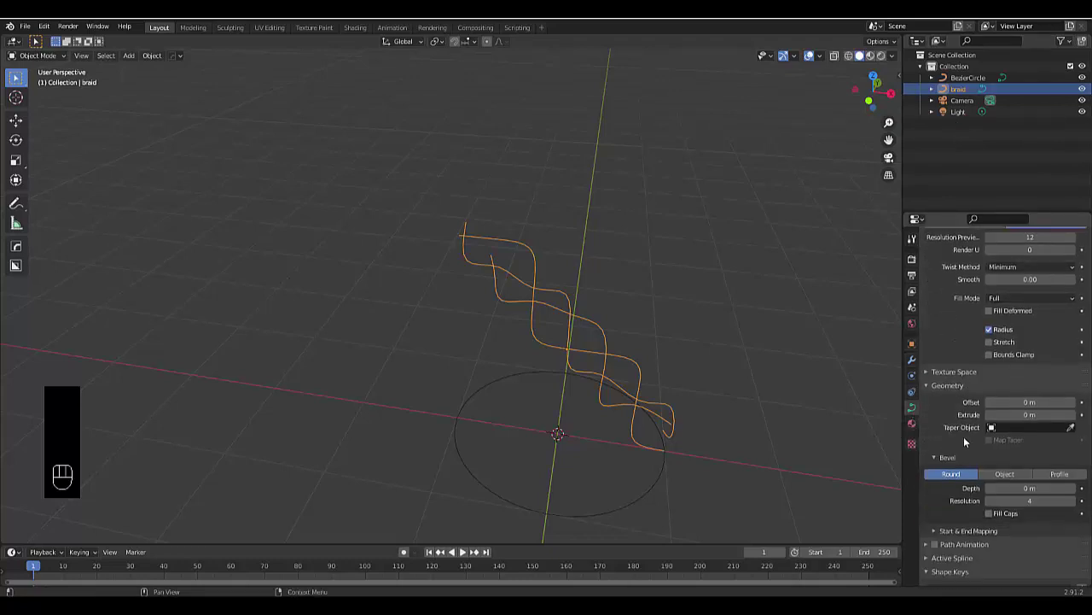
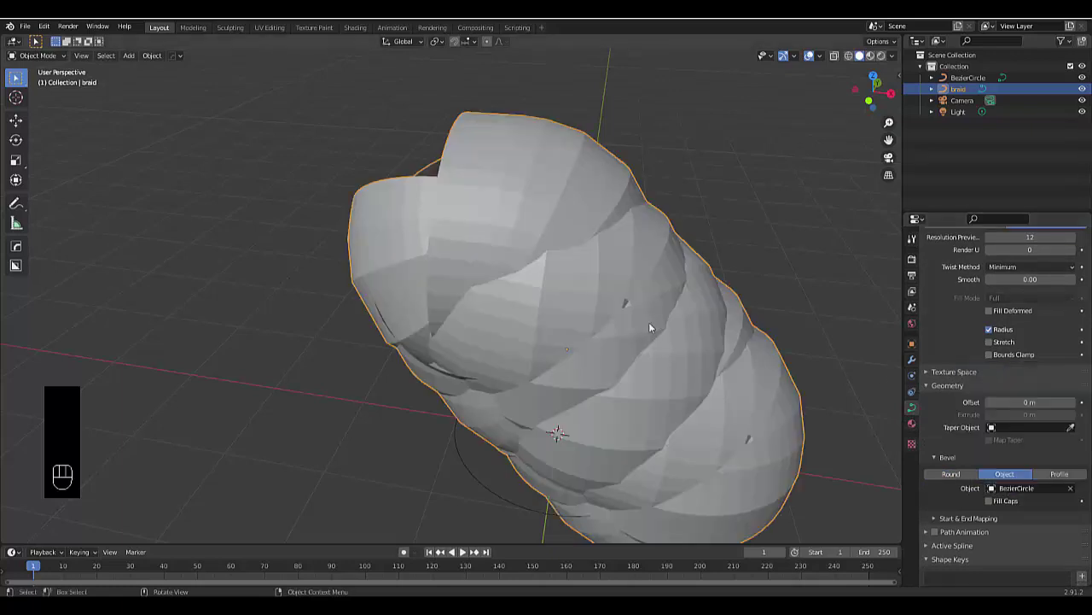
click(483, 486)
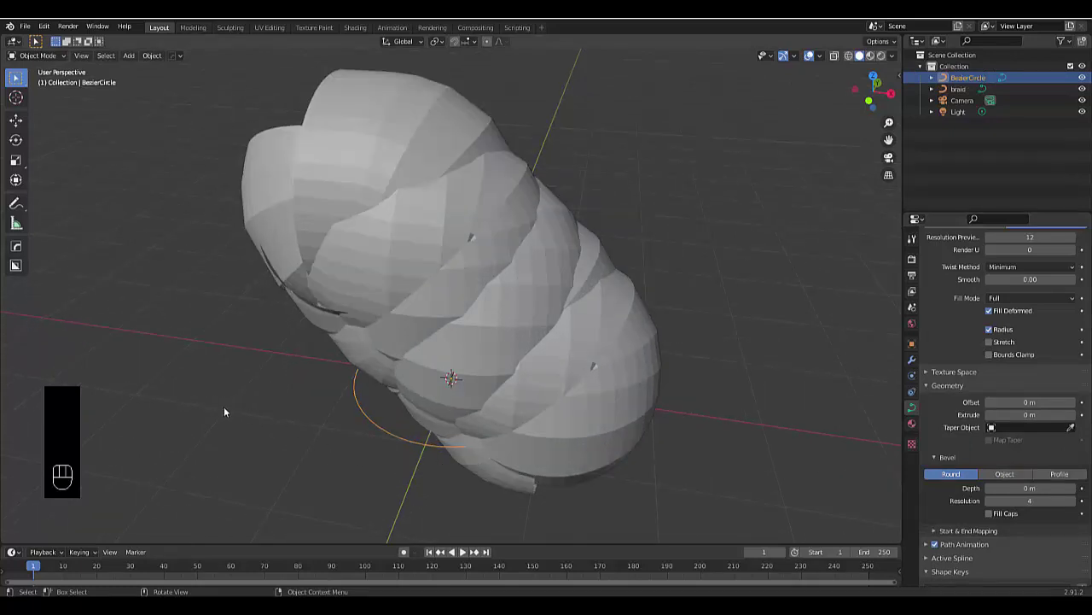
key(s)
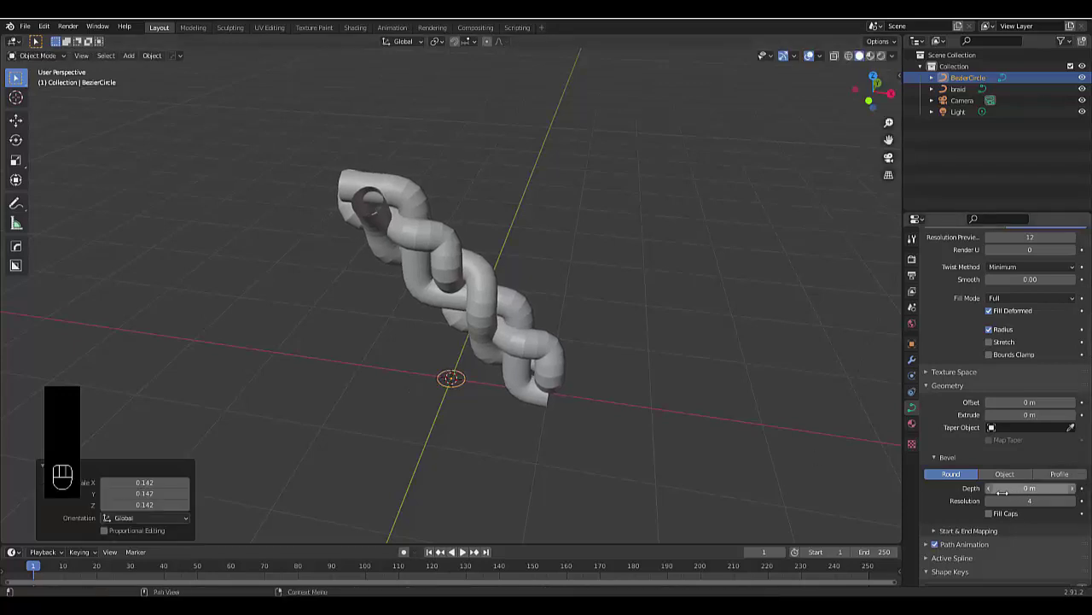
click(1003, 515)
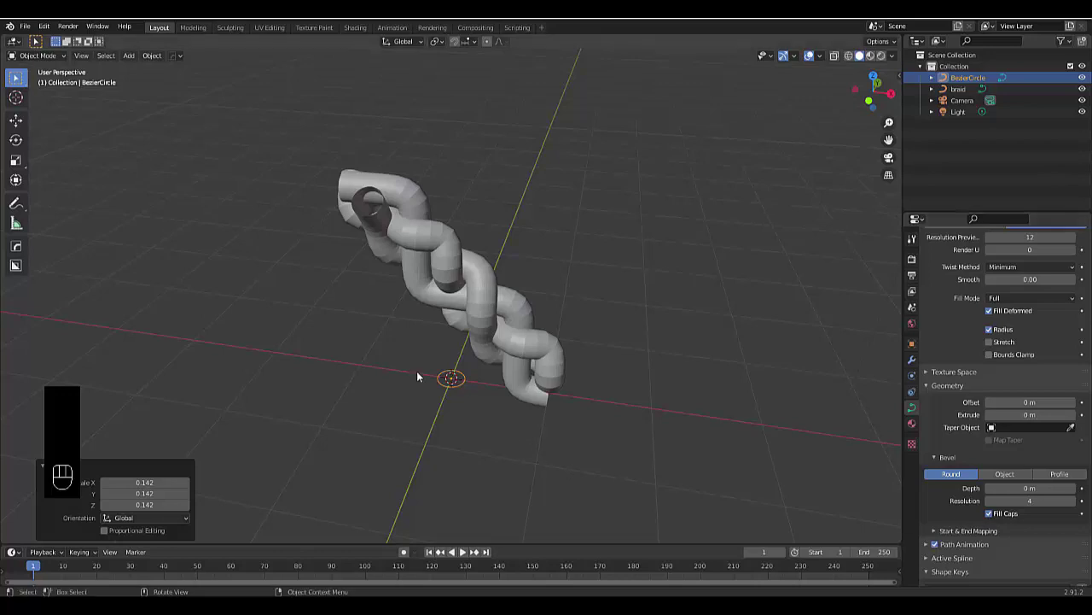
drag(520, 342, 456, 361)
- Resize the profile again for round interwoven tubes and reselect the braid to inspect it
key(s)
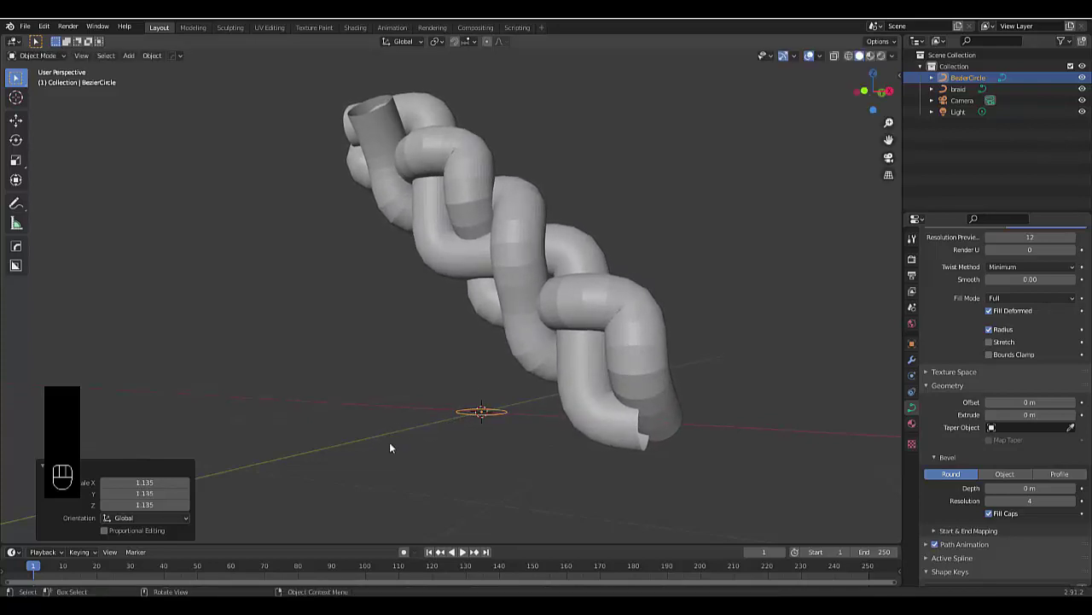
drag(591, 339, 599, 341)
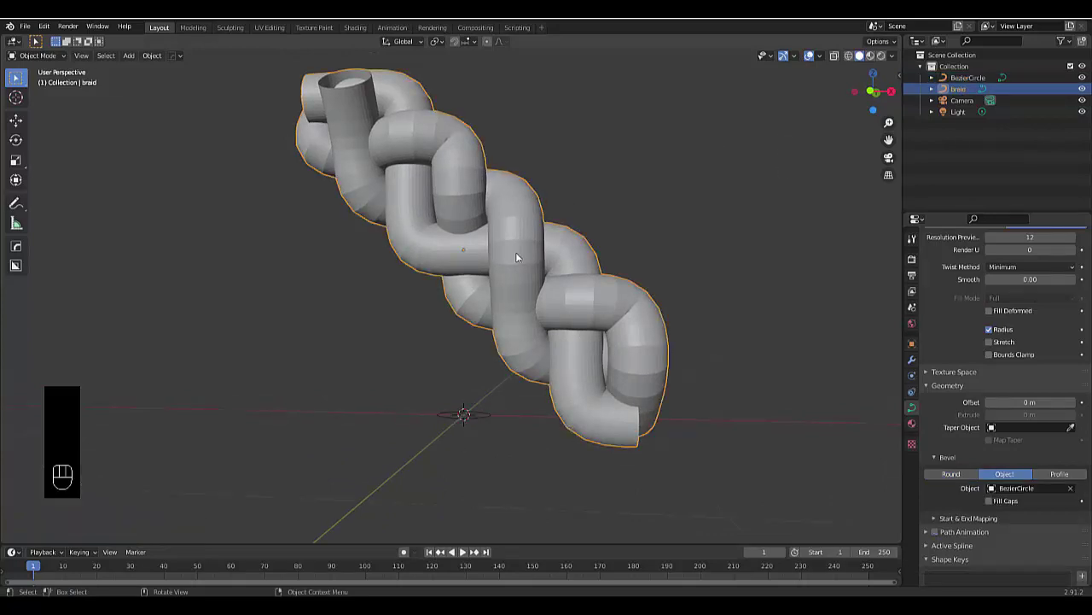
click(518, 257)
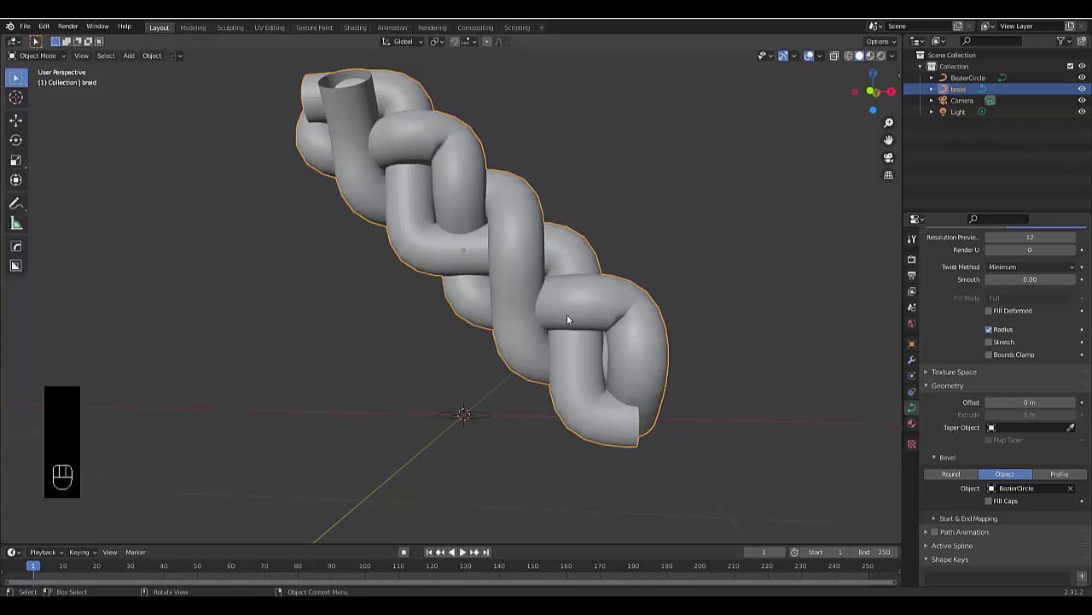
drag(503, 376, 538, 383)
drag(476, 434, 461, 446)
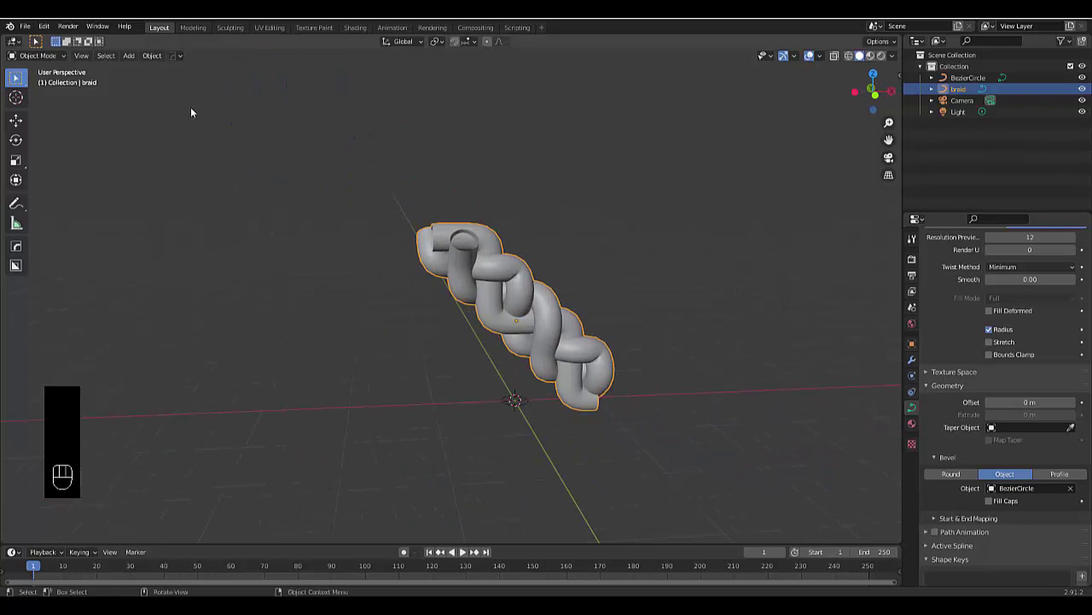
- From top view, add a Bezier curve as the braid's path and scale it wider than the braid
drag(425, 379, 439, 387)
key(KP_7)
key(shift+a)
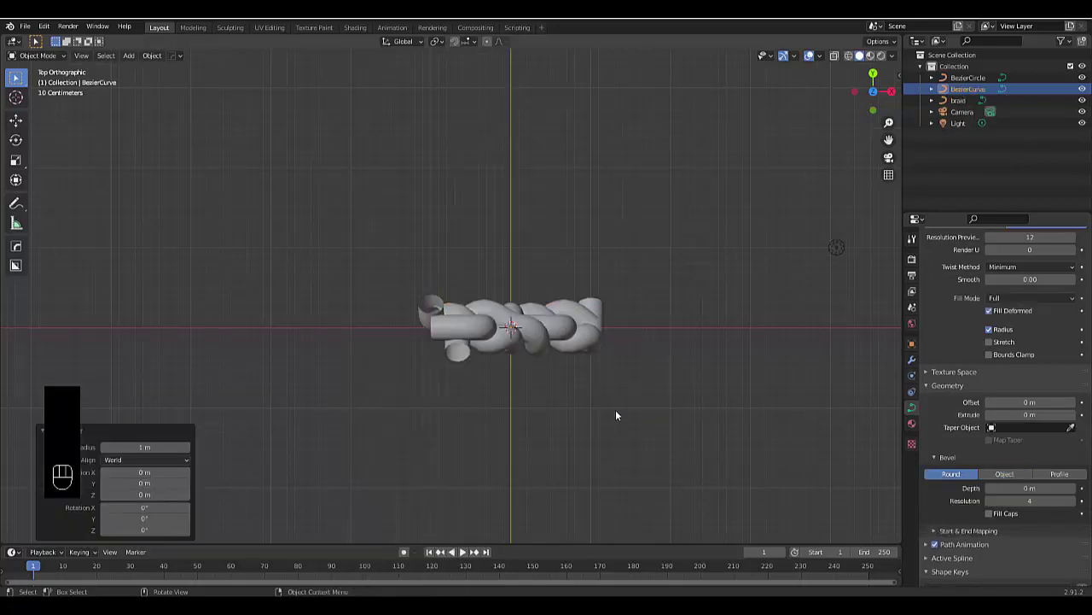
key(s)
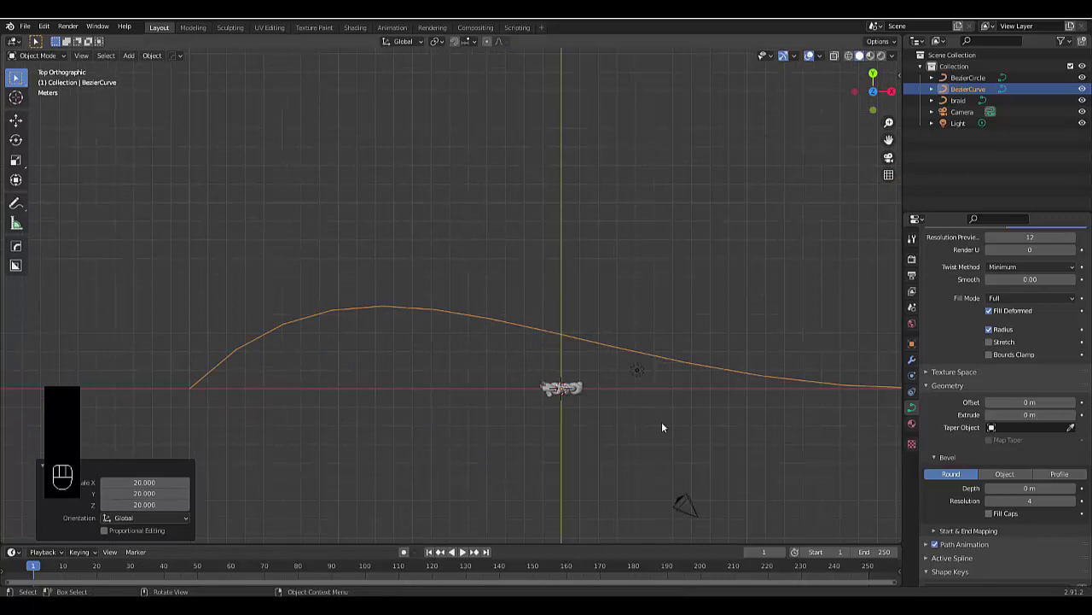
key(s)
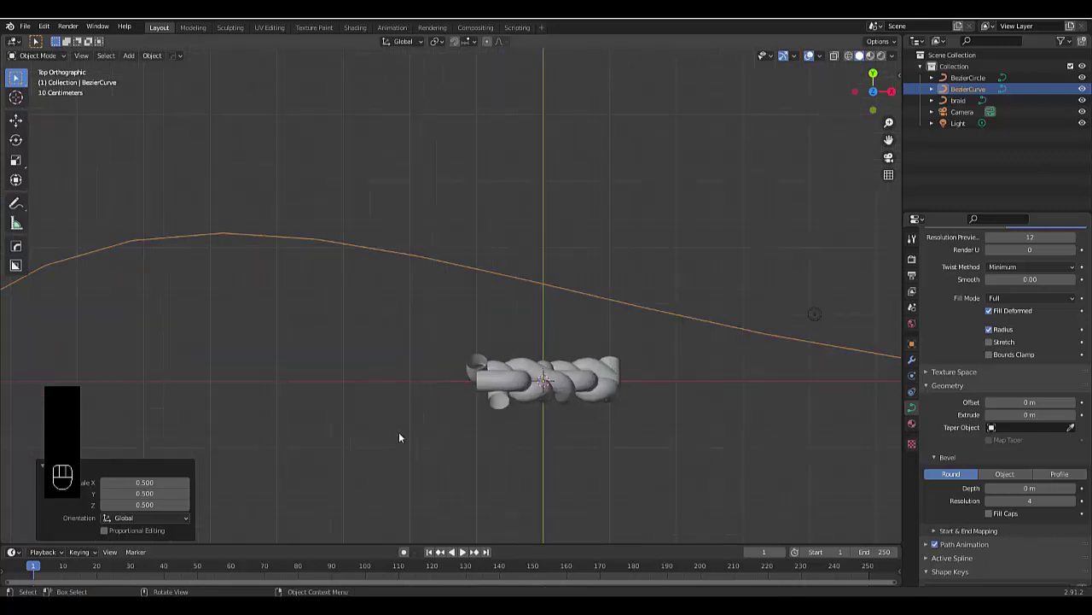
- Convert the braid curve into a mesh
click(590, 368)
drag(155, 55, 386, 385)
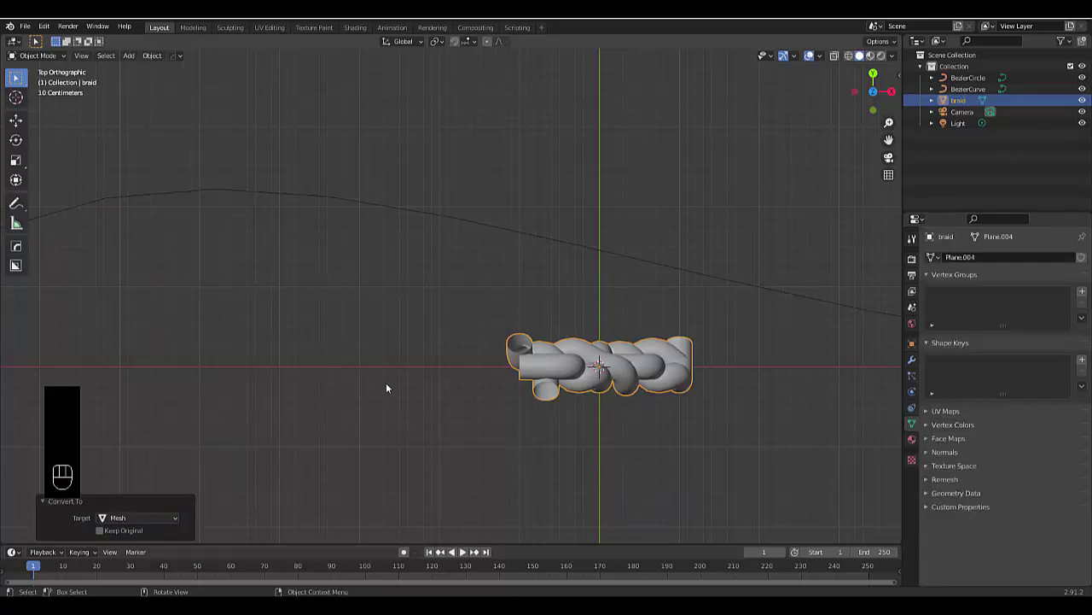
drag(588, 306, 560, 246)
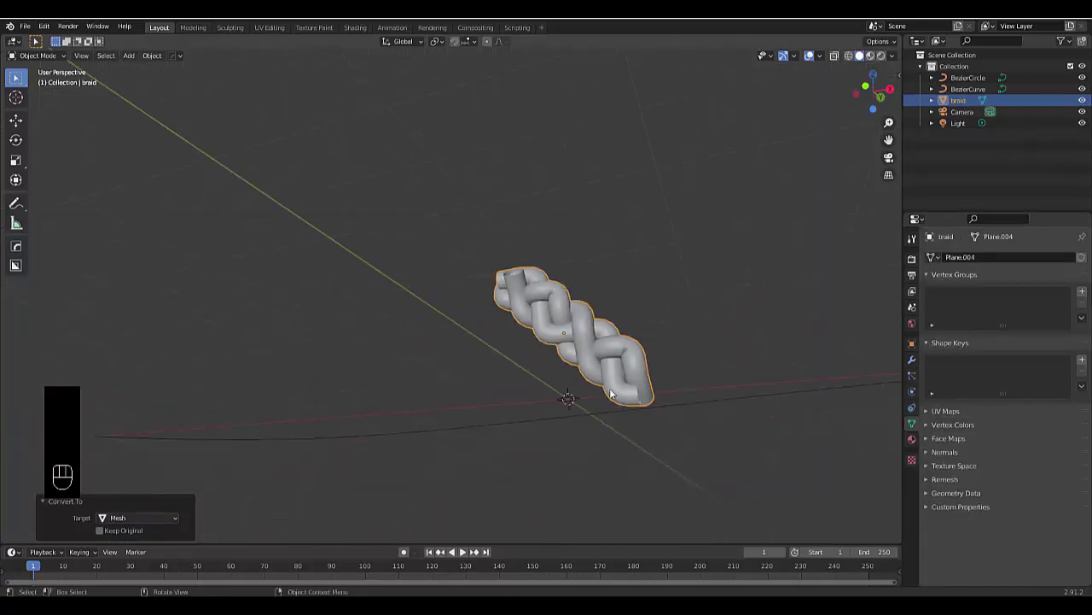
drag(628, 390, 636, 416)
drag(636, 416, 597, 342)
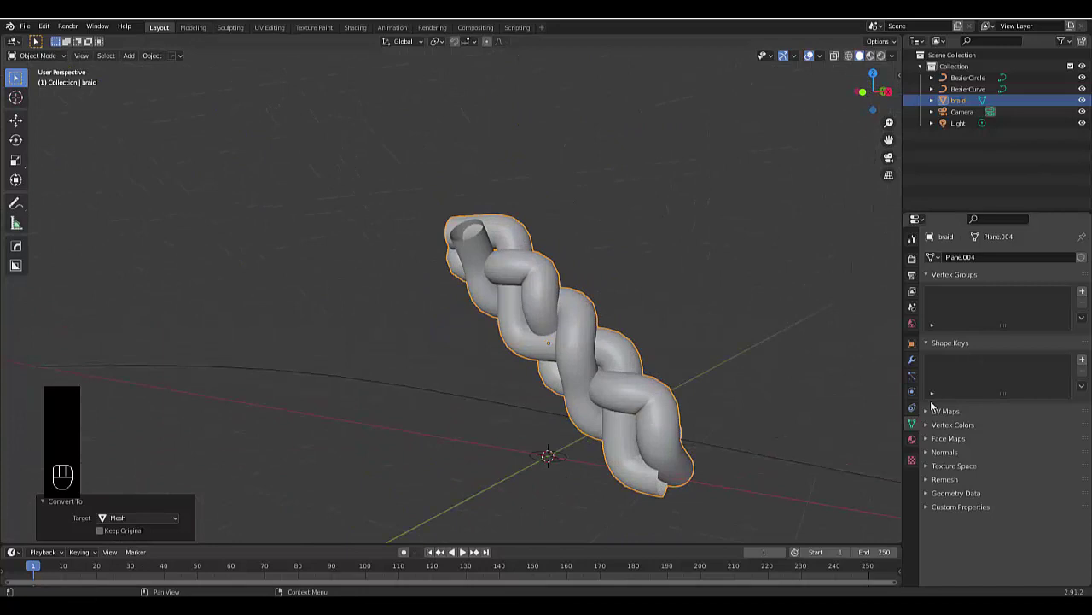
- Add a Subdivision Surface modifier with viewport level 1
click(912, 361)
drag(946, 263, 909, 453)
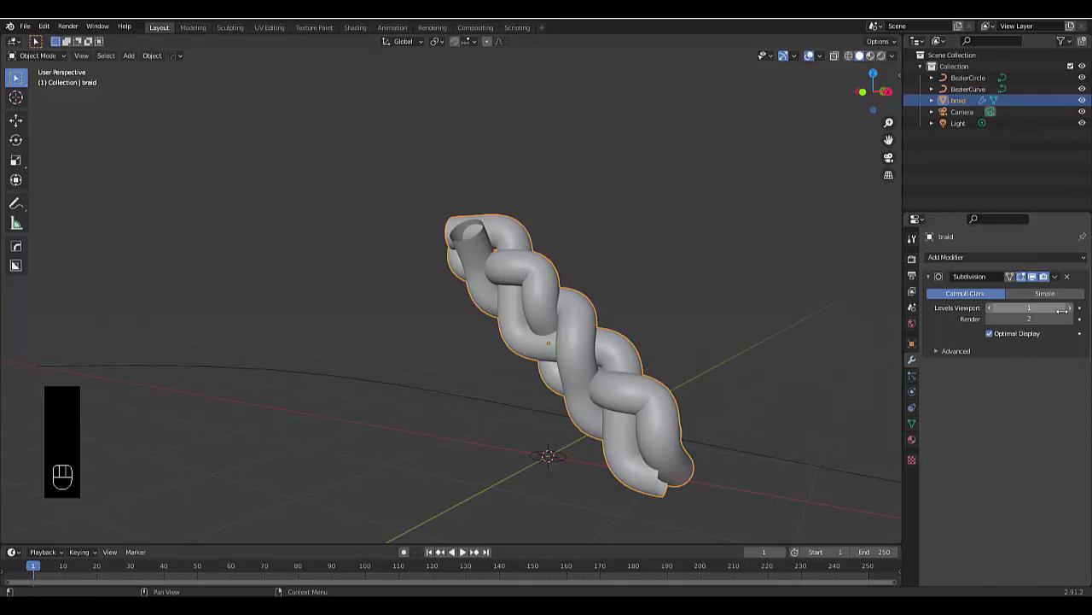
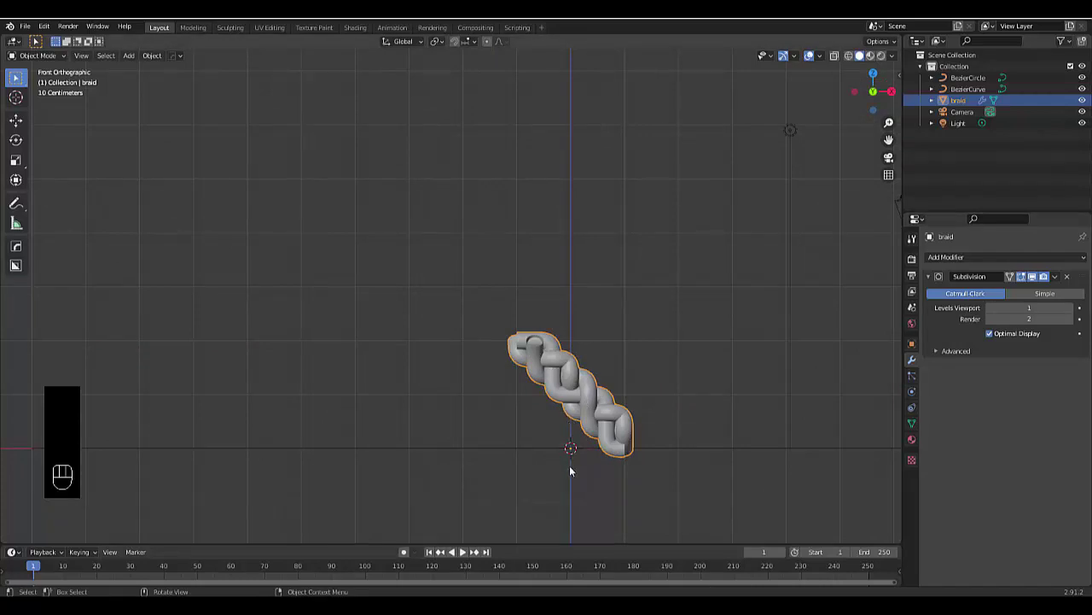
- In front view, rotate the braid 45° so it stands upright
click(630, 196)
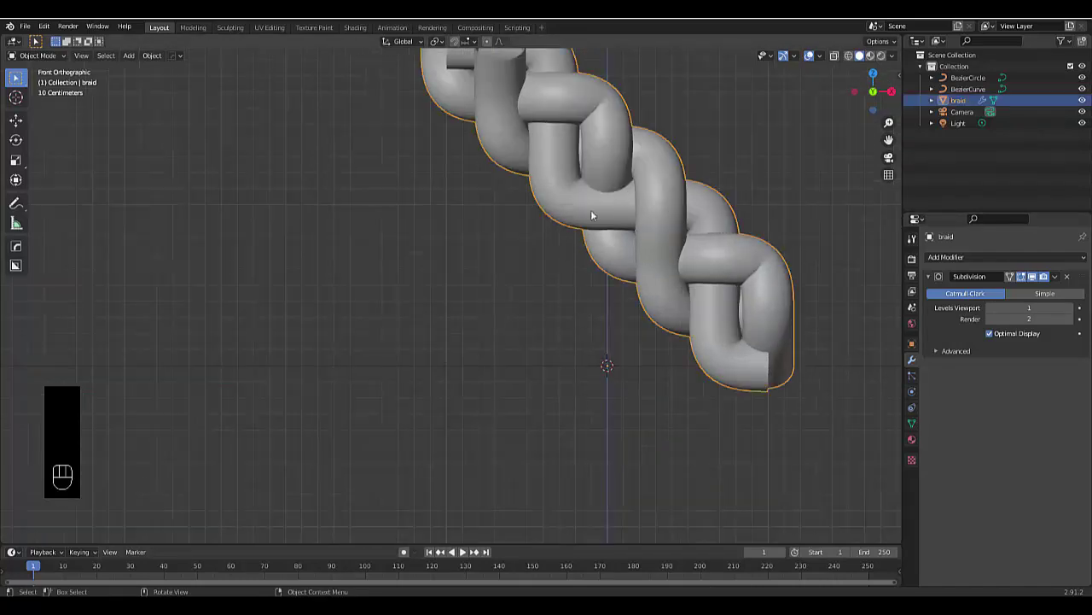
drag(622, 249, 642, 242)
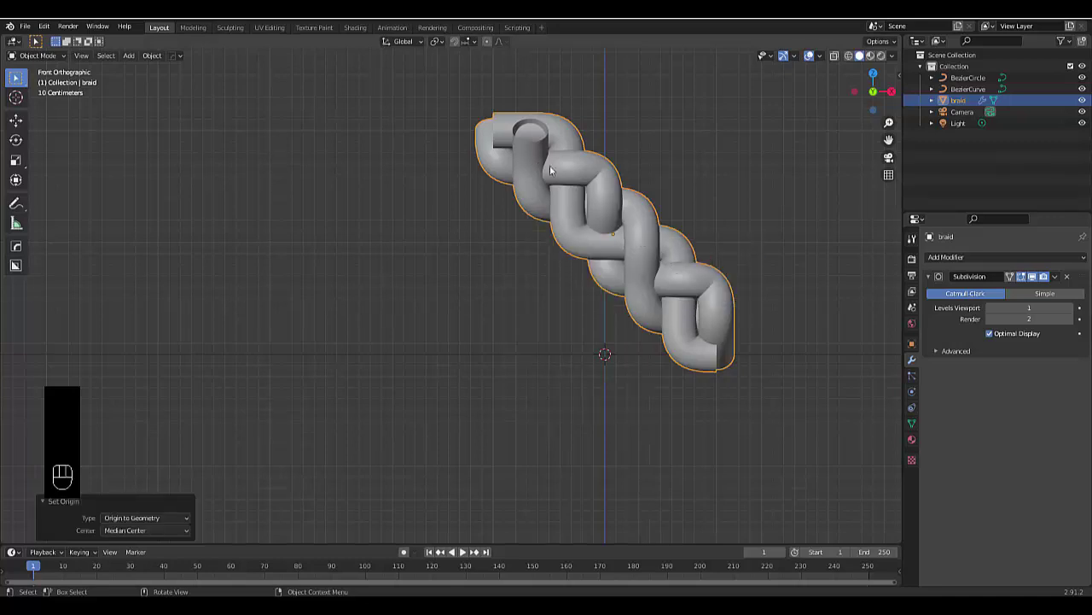
key(r)
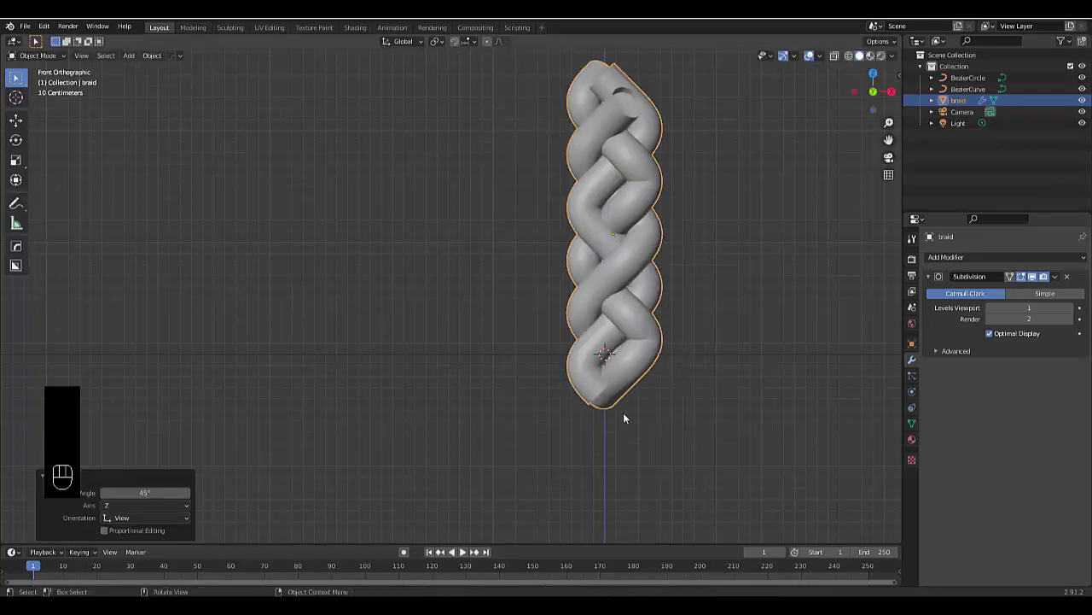
drag(531, 336, 541, 408)
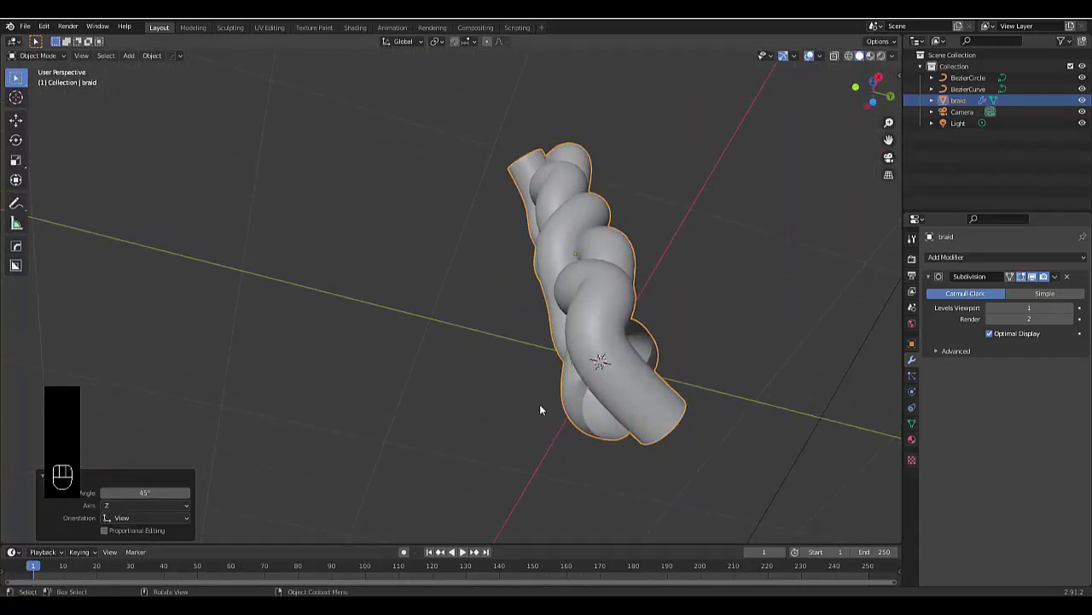
- In Edit Mode, fill the open bottom and top tube ends with faces
key(Tab)
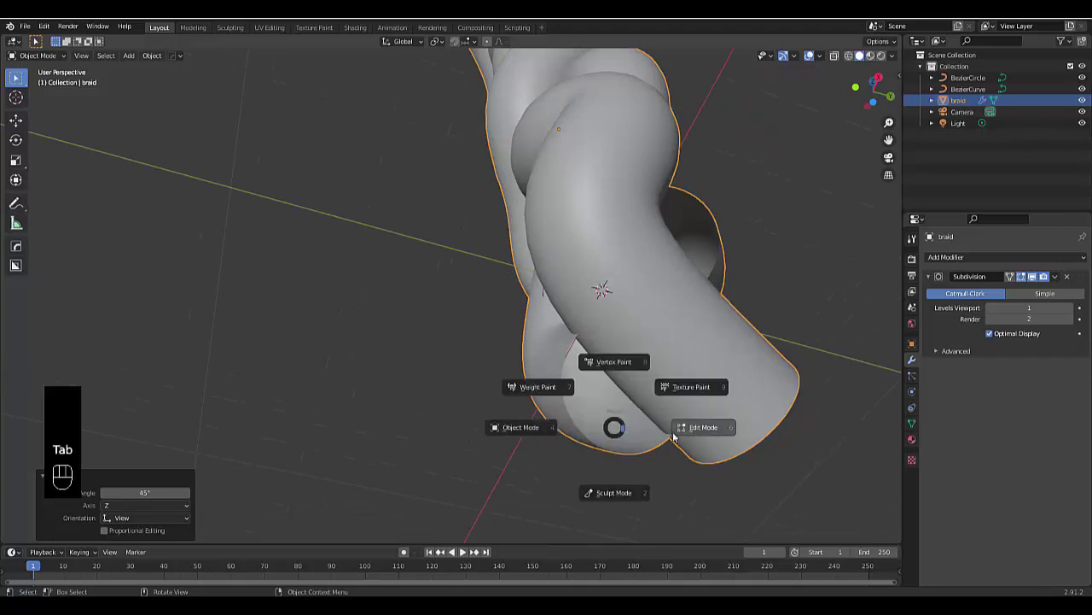
key(2)
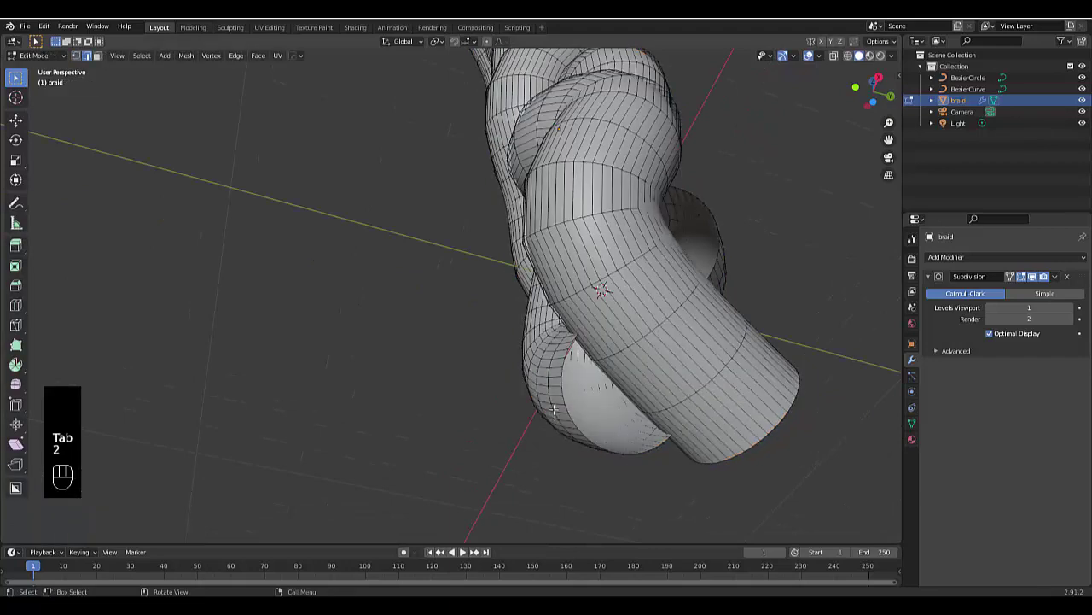
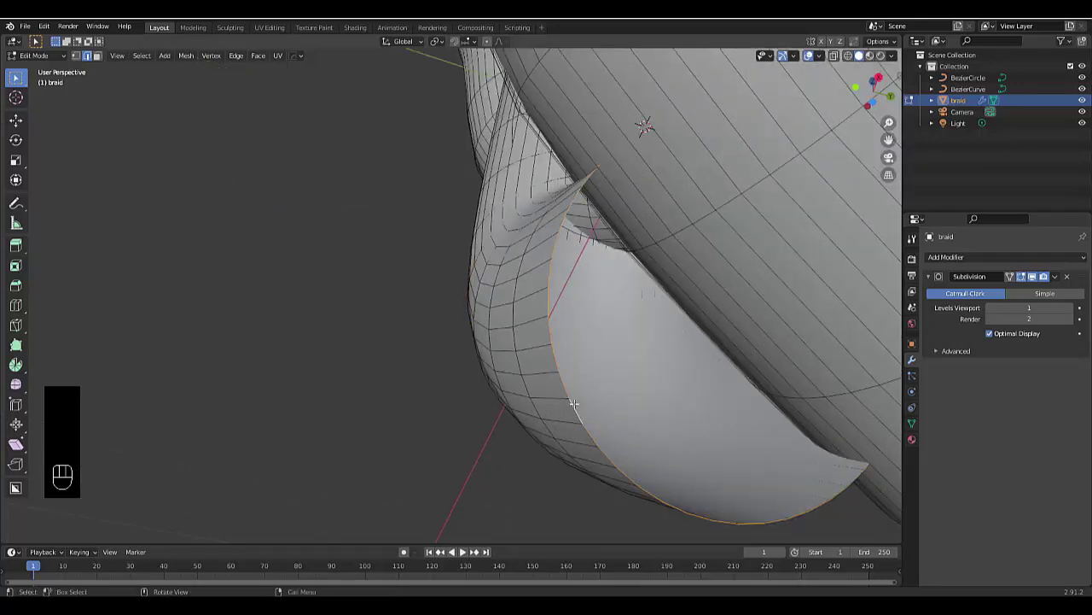
key(f)
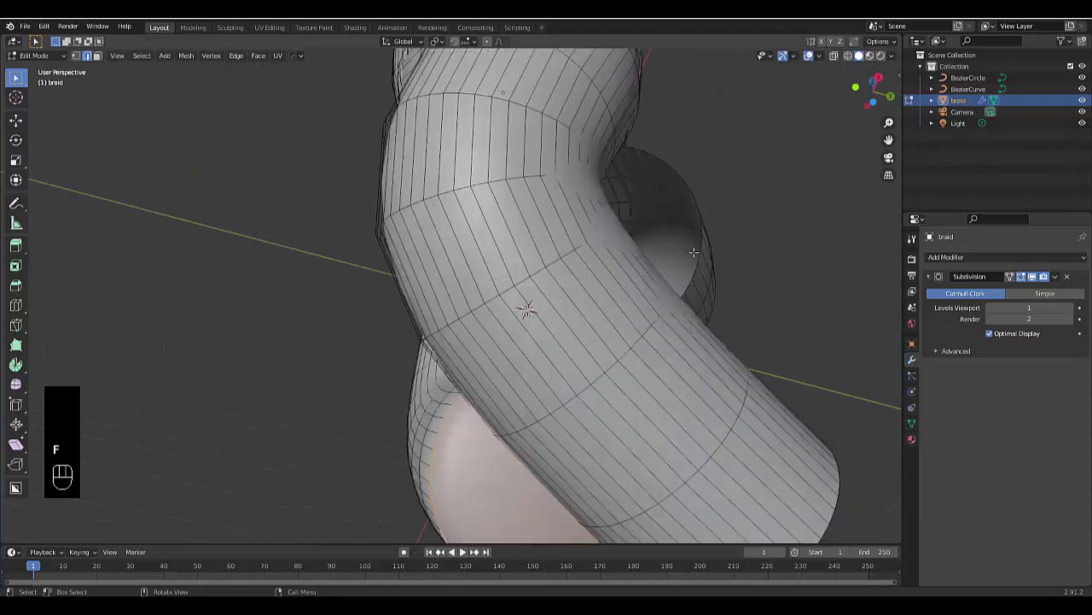
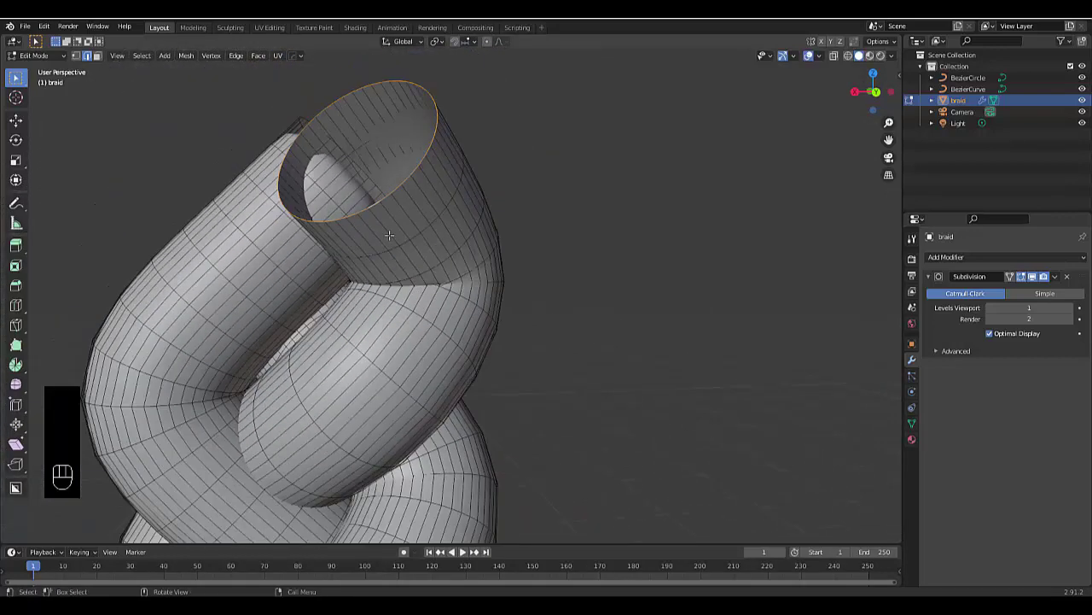
key(f)
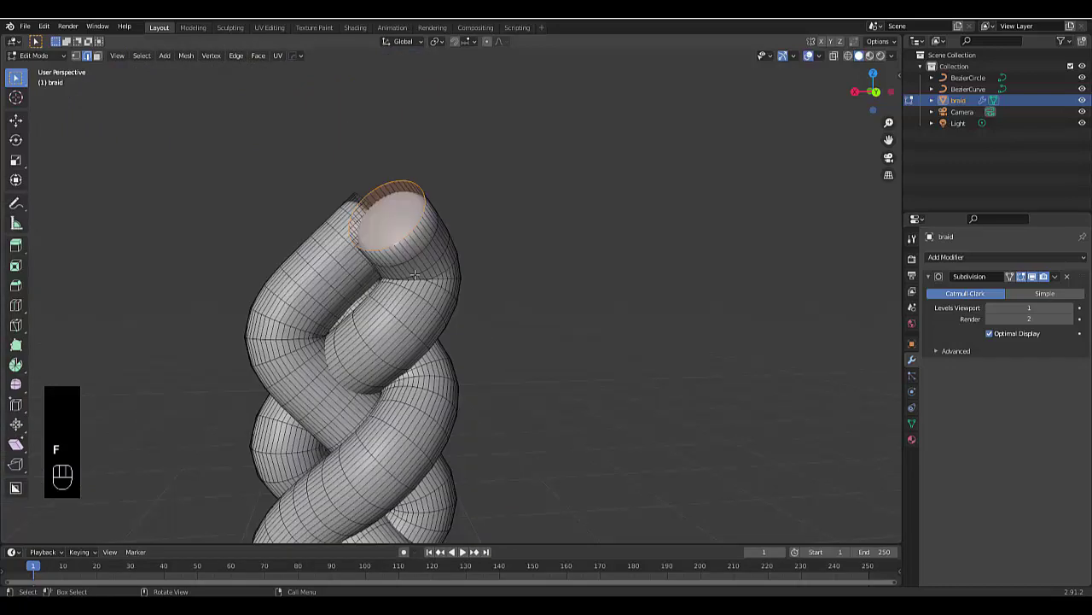
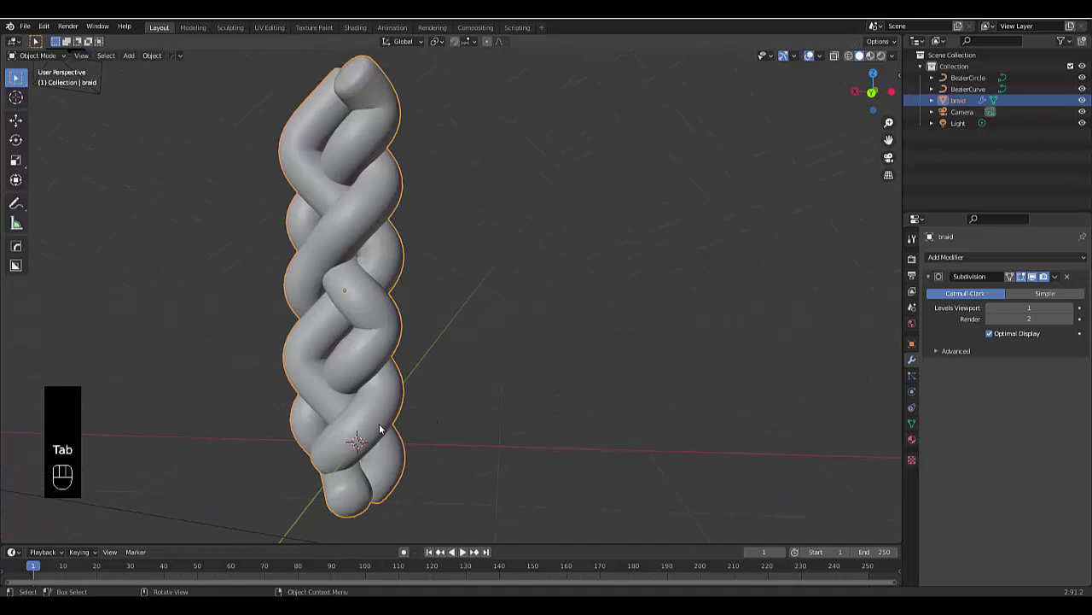
- Frame the braid and curve and bring up the braid's object actions
drag(475, 406, 613, 354)
click(613, 354)
drag(591, 363, 499, 424)
click(499, 424)
right_click(500, 424)
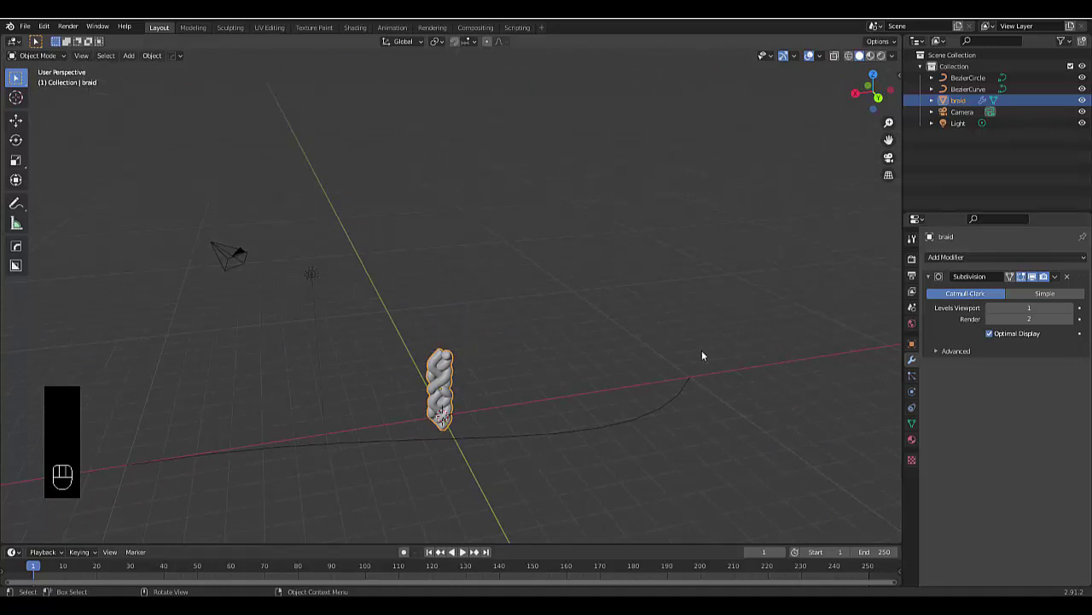
click(364, 412)
right_click(365, 411)
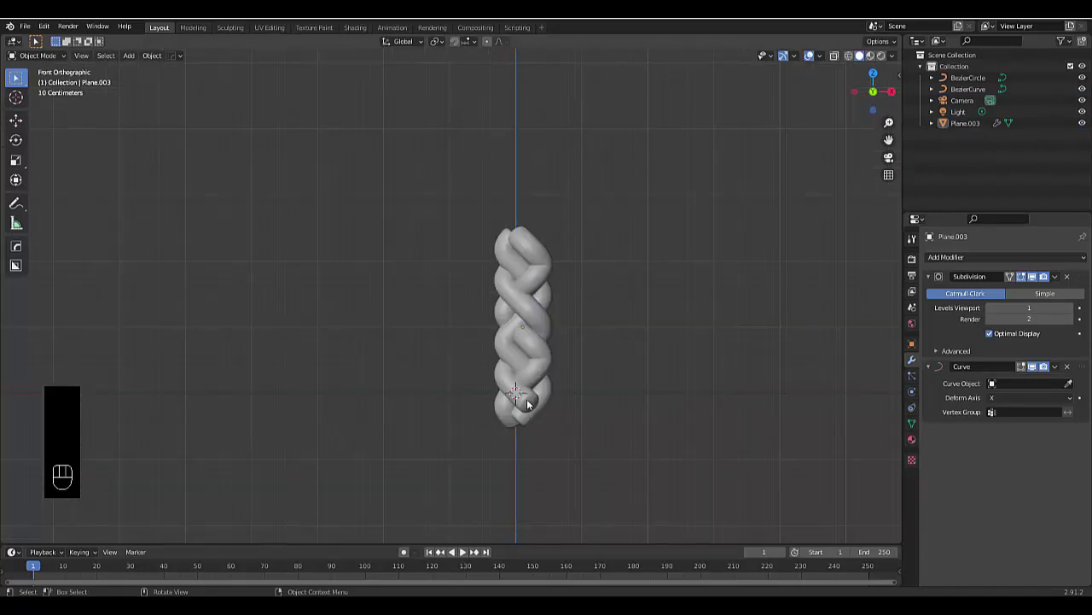
- Add a Curve modifier below Subdivision on the Plane.003 braid mesh
click(438, 380)
right_click(438, 379)
drag(437, 384, 456, 398)
click(526, 301)
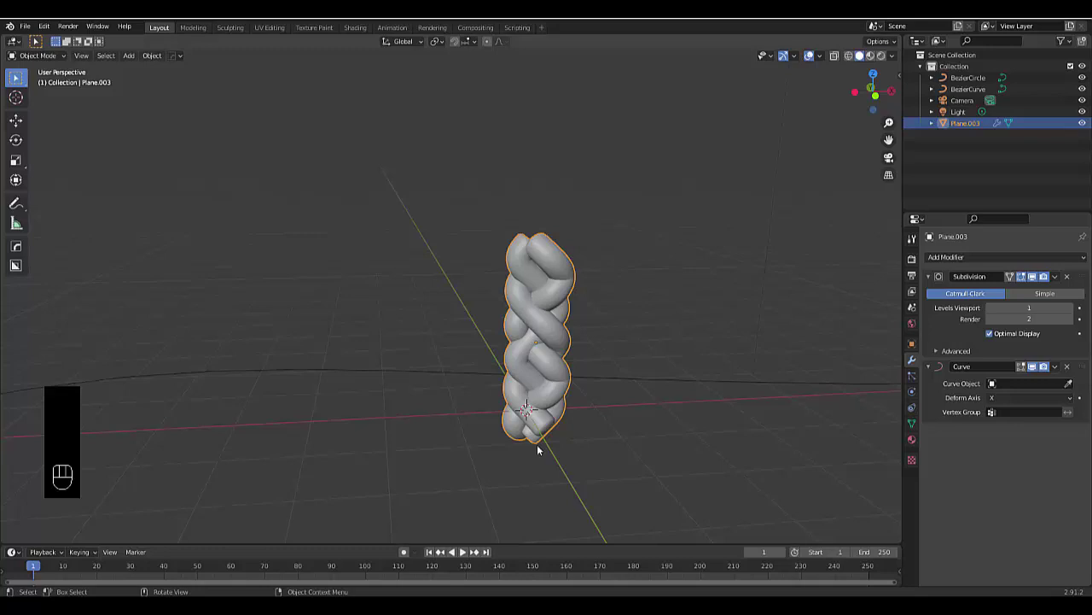